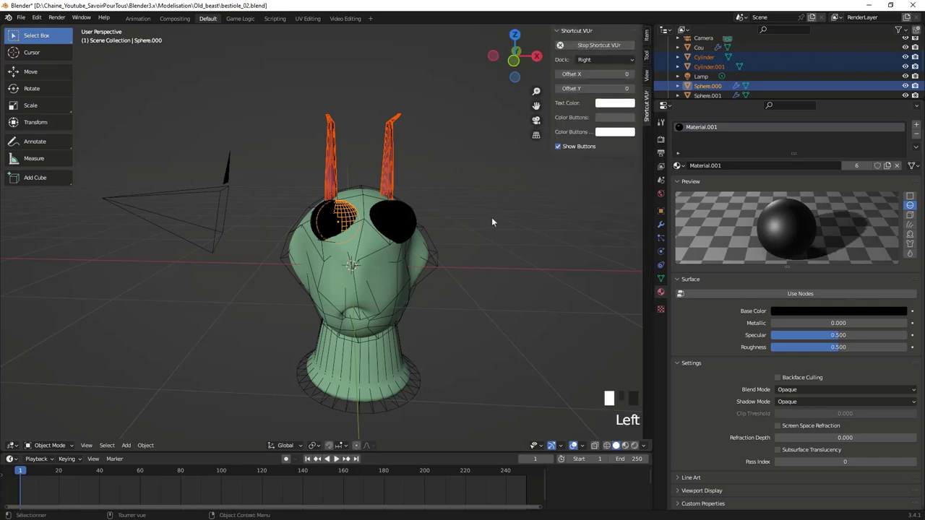
# Step: Select all head parts — head, eyes, pupils, antennae, neck — and view them in wireframe
pyautogui.scroll(3)
pyautogui.scroll(-3)
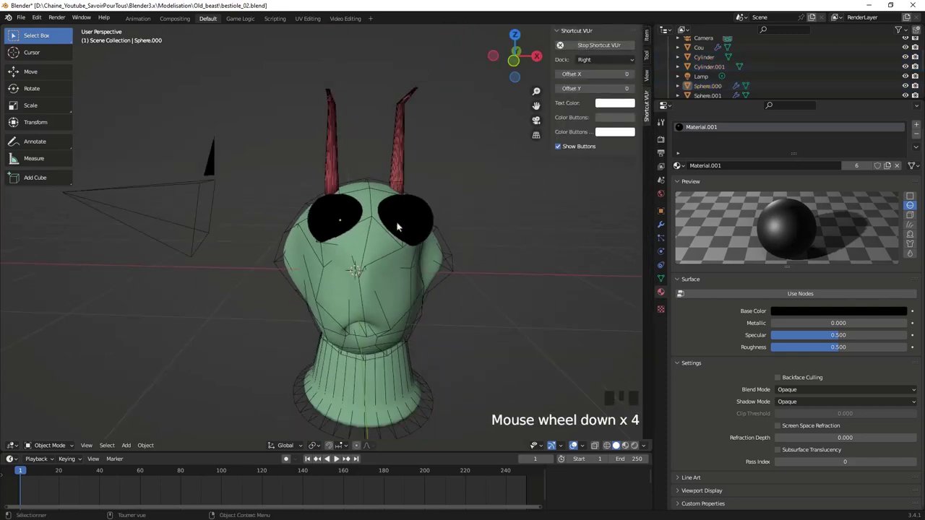
pyautogui.scroll(-3)
pyautogui.press('z')
pyautogui.moveTo(288, 148); pyautogui.dragTo(294, 171)
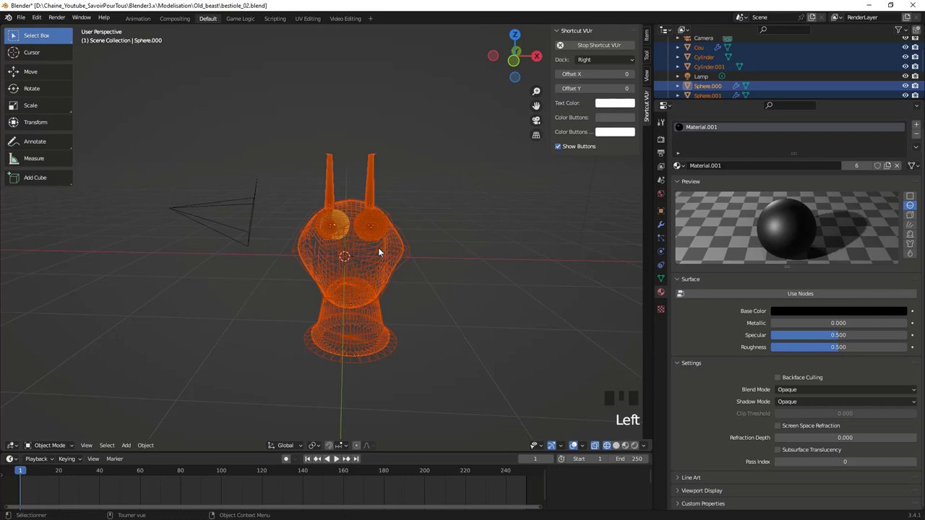
# Step: Join the head, eyes, antennae and neck into a single mesh object with Ctrl+J
pyautogui.press('ctrl+j')
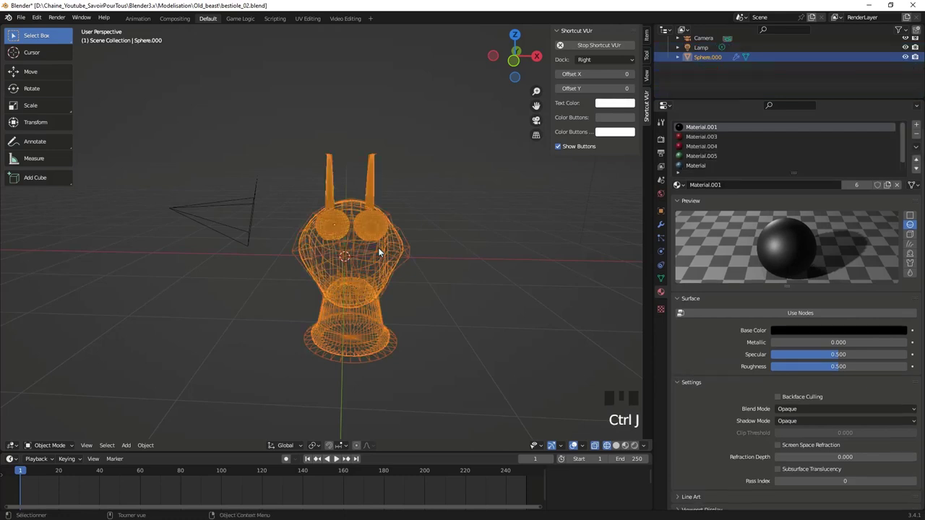
pyautogui.moveTo(407, 196); pyautogui.dragTo(405, 222)
pyautogui.moveTo(353, 263); pyautogui.dragTo(363, 262)
pyautogui.scroll(3)
pyautogui.click(362, 259)
# Step: Enter Edit Mode, select all vertices and merge the overlapping ones by distance
pyautogui.press('Tab')
pyautogui.moveTo(424, 311); pyautogui.dragTo(398, 303)
pyautogui.scroll(-3)
pyautogui.moveTo(398, 300); pyautogui.dragTo(387, 266)
pyautogui.scroll(-3)
pyautogui.press('a')
pyautogui.press('a')
pyautogui.press('m')
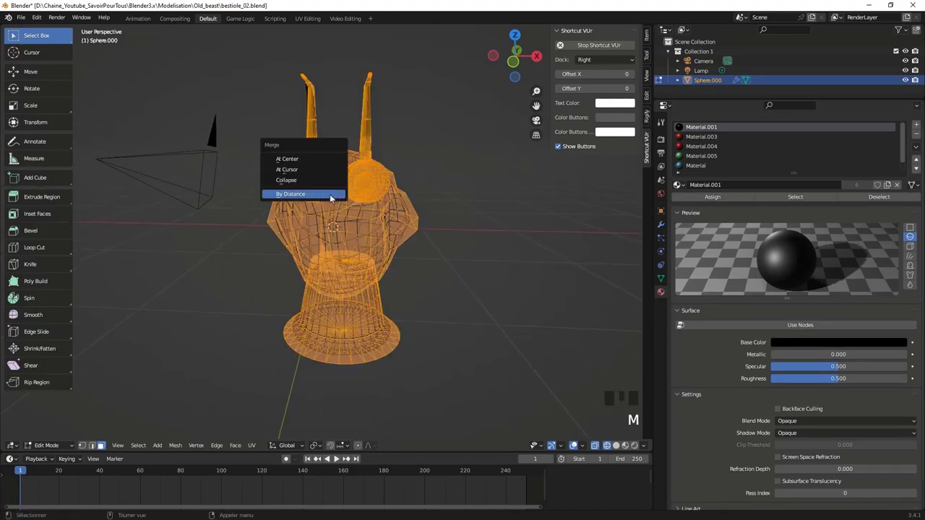
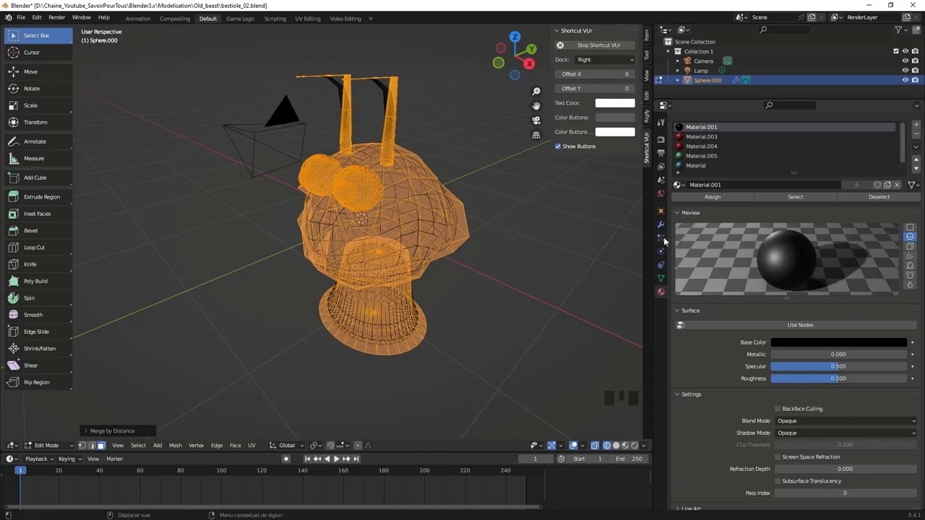
# Step: Toggle the Subdivision modifier's edit-mode display and return the head to Object Mode
pyautogui.click(663, 226)
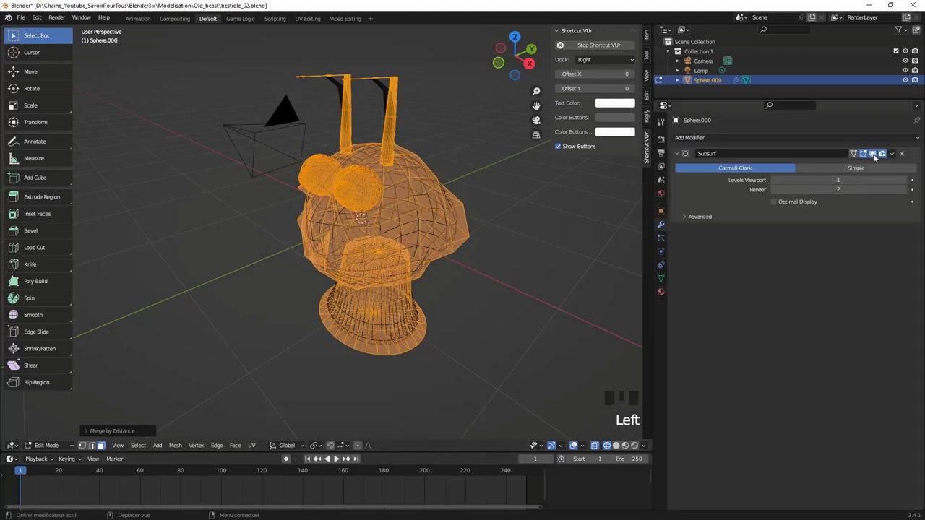
pyautogui.click(875, 155)
pyautogui.click(875, 155)
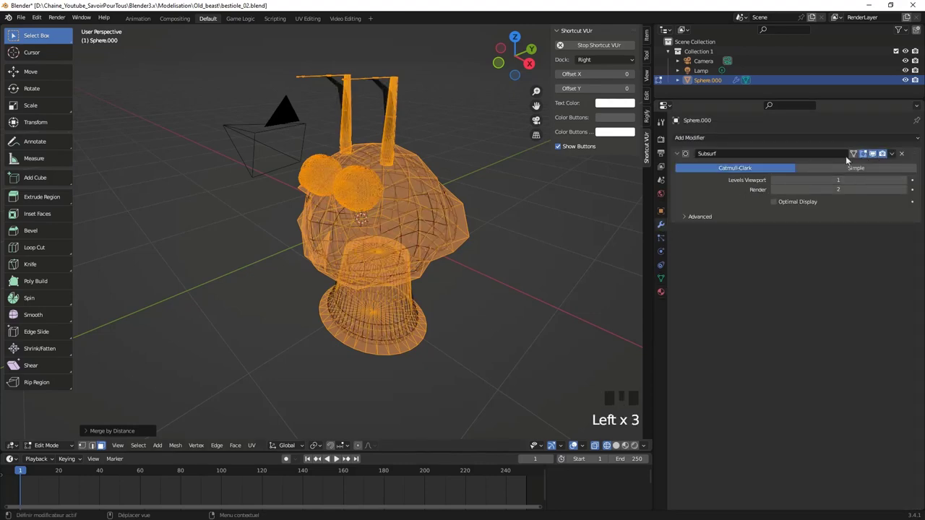
pyautogui.moveTo(351, 120); pyautogui.dragTo(428, 138)
pyautogui.press('Tab')
# Step: Inspect the smoothed head from several angles, switching viewport shading
pyautogui.moveTo(335, 143); pyautogui.dragTo(336, 128)
pyautogui.scroll(3)
pyautogui.scroll(-3)
pyautogui.moveTo(325, 130); pyautogui.dragTo(306, 216)
pyautogui.press('z')
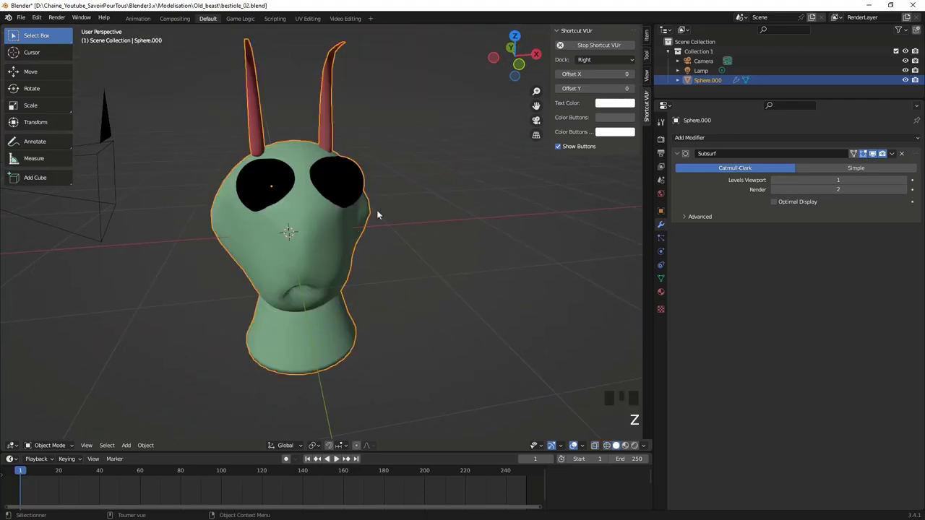
pyautogui.moveTo(336, 265); pyautogui.dragTo(367, 250)
pyautogui.scroll(3)
pyautogui.click(364, 213)
# Step: Reopen the joined head for mesh editing to reach its material slots
pyautogui.press('Tab')
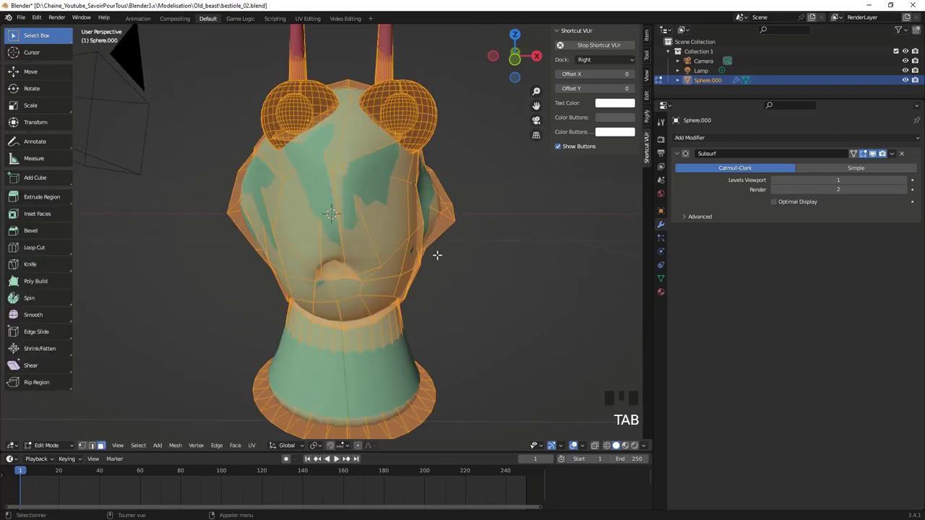
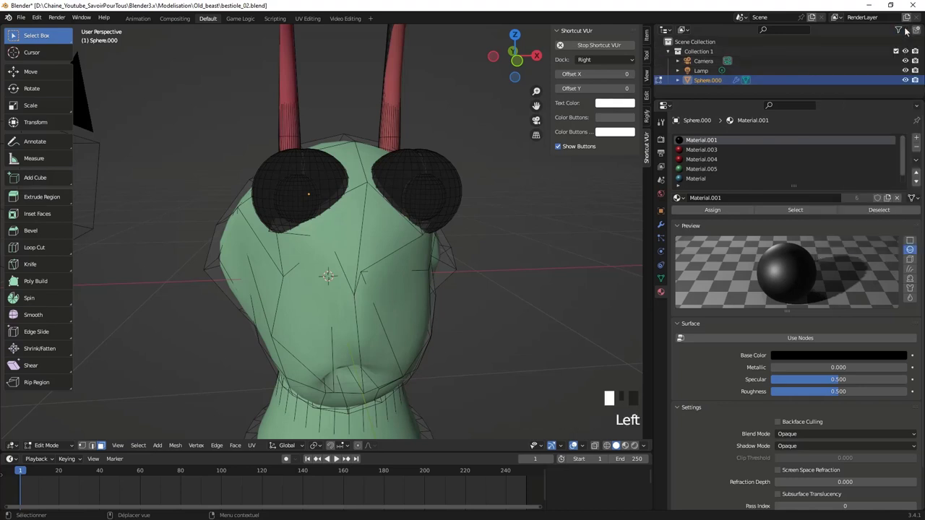
# Step: Switch the Outliner to Orphan Data and purge the nine unused mesh data-blocks
pyautogui.moveTo(691, 32); pyautogui.dragTo(661, 47)
pyautogui.click(659, 54)
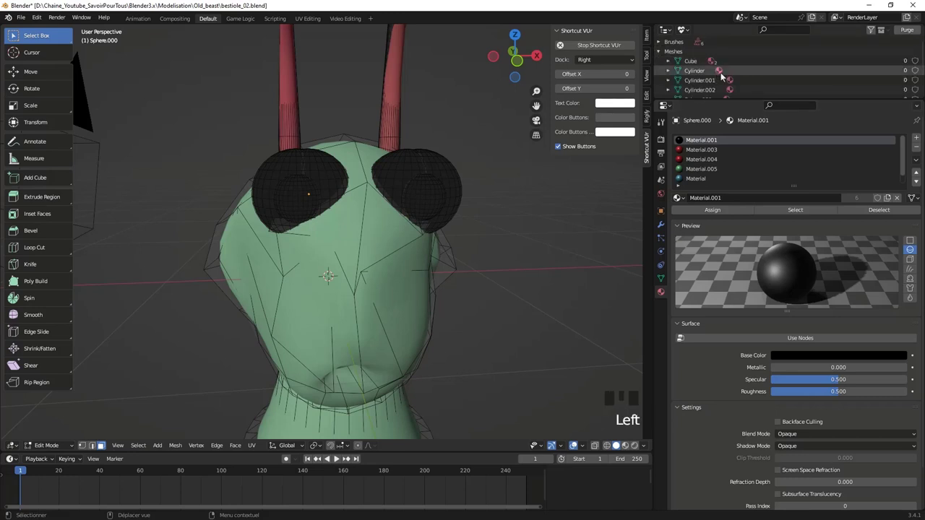
pyautogui.moveTo(913, 31); pyautogui.dragTo(785, 40)
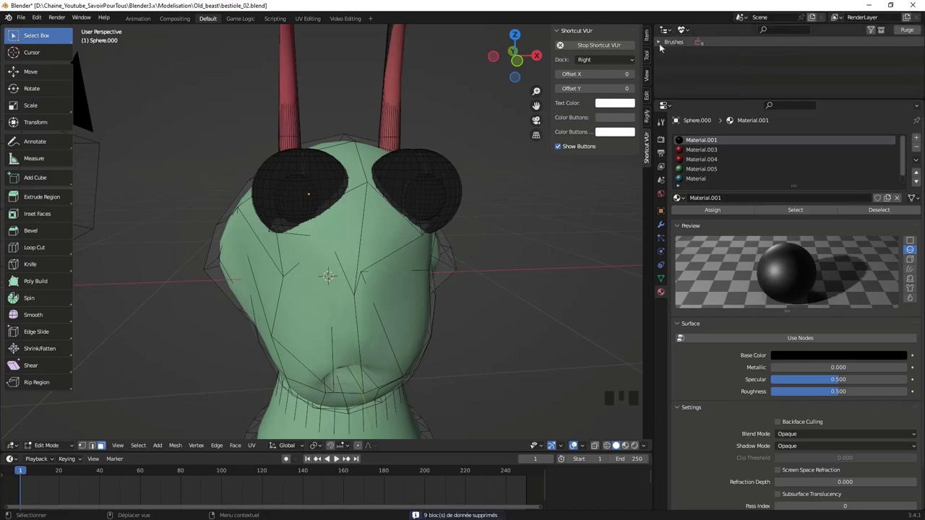
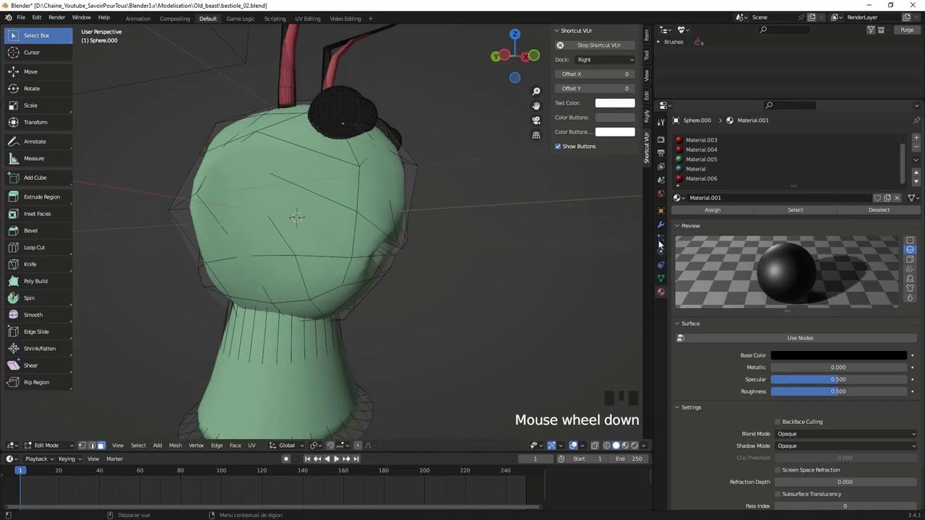
# Step: Show the head's modifier settings as faceted base mesh and bring up the wireframe shading choice
pyautogui.click(663, 228)
pyautogui.click(877, 156)
pyautogui.moveTo(369, 252); pyautogui.dragTo(367, 259)
pyautogui.press('z')
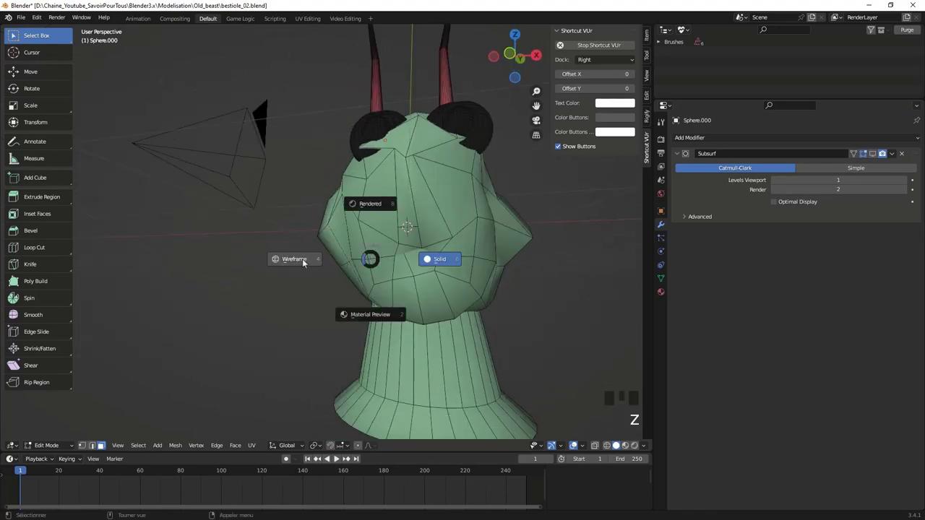
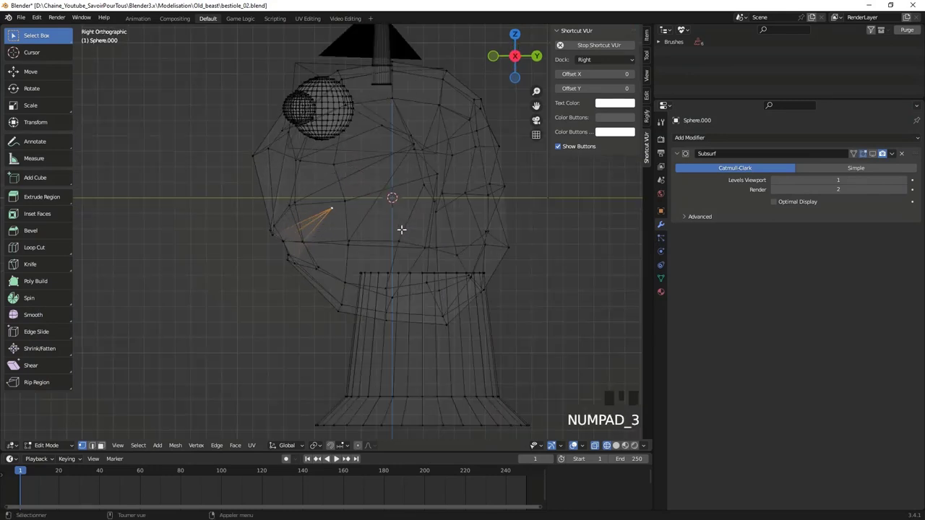
# Step: Move the mouth-corner vertex into place and pull the vertex above the neck upward
pyautogui.press('g')
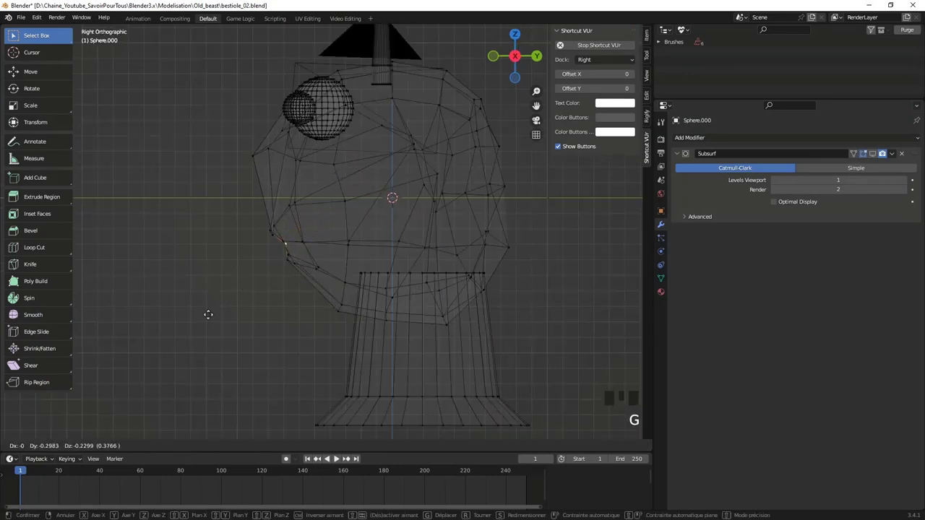
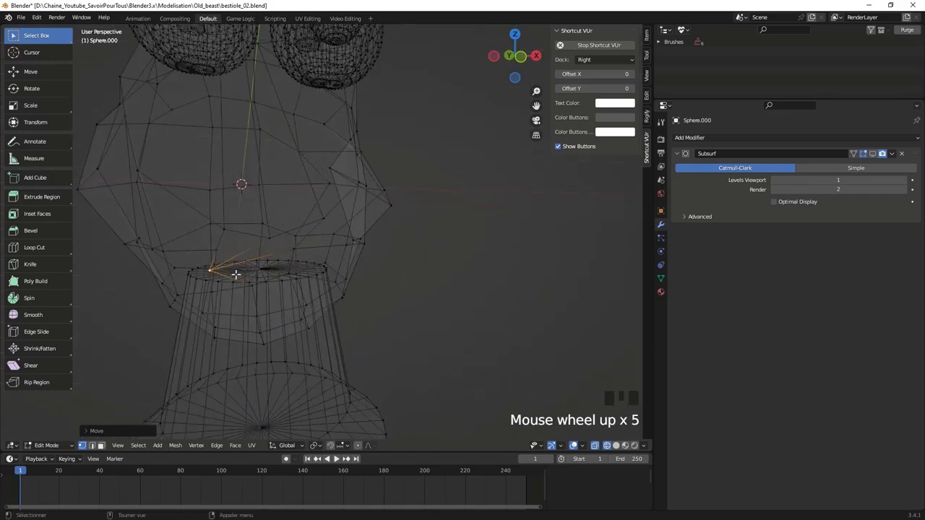
pyautogui.press('g')
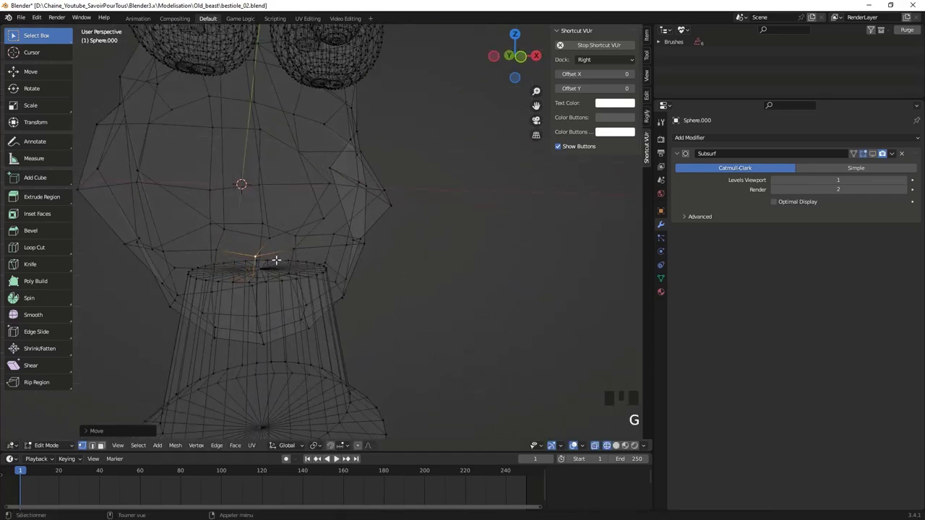
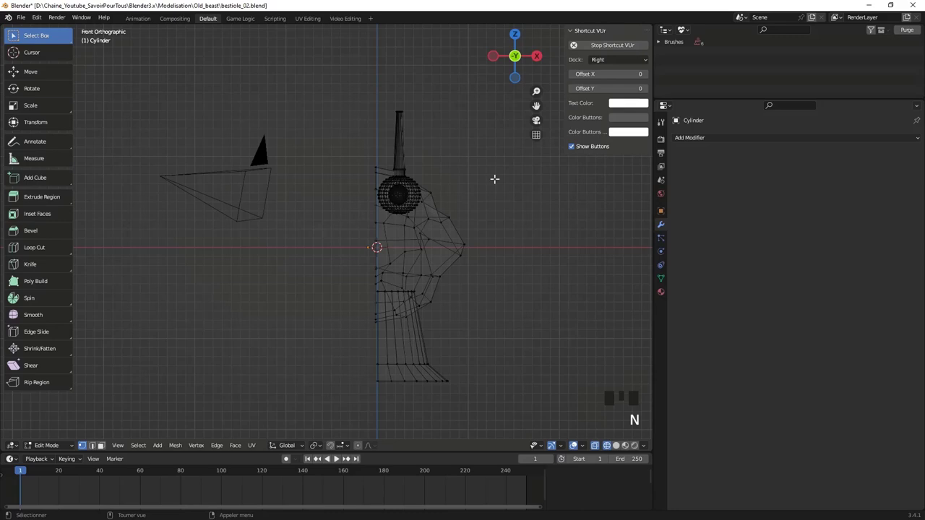
# Step: Zoom in on the front view along the centre line to check the half head's cut edge
pyautogui.scroll(3)
pyautogui.scroll(-3)
pyautogui.moveTo(431, 249); pyautogui.dragTo(398, 215)
pyautogui.scroll(3)
pyautogui.scroll(-3)
pyautogui.press('Tab')
pyautogui.scroll(3)
pyautogui.moveTo(439, 187); pyautogui.dragTo(412, 170)
pyautogui.scroll(-3)
pyautogui.scroll(3)
pyautogui.moveTo(439, 185); pyautogui.dragTo(333, 189)
pyautogui.scroll(3)
pyautogui.scroll(-3)
pyautogui.moveTo(371, 222); pyautogui.dragTo(356, 290)
pyautogui.scroll(3)
pyautogui.scroll(-3)
pyautogui.press('Tab')
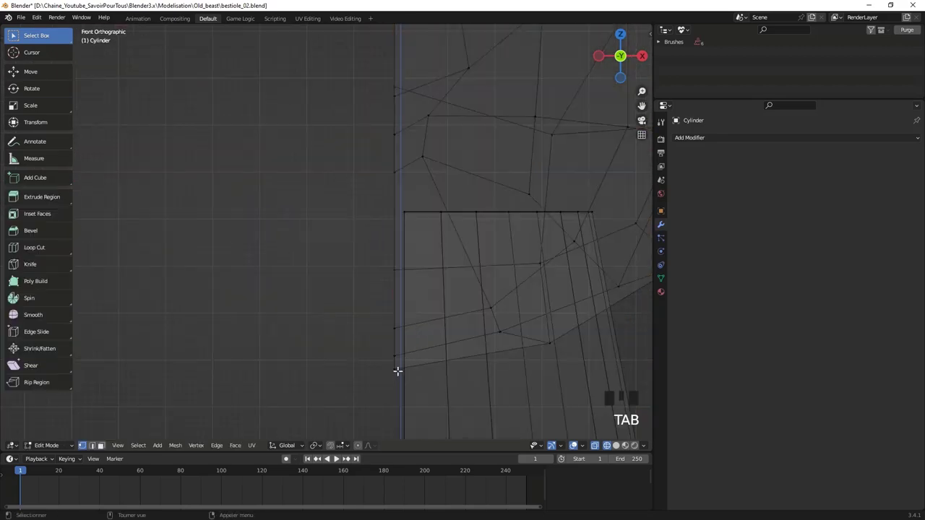
# Step: In Object Mode, move the half head along X so its cut edge sits on the centre line
pyautogui.click(393, 370)
pyautogui.scroll(-3)
pyautogui.press('Tab')
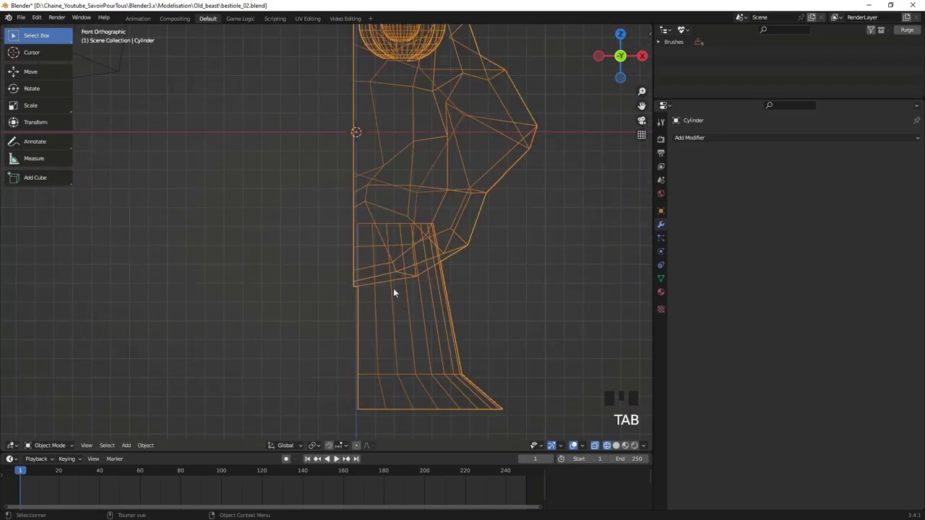
pyautogui.scroll(3)
pyautogui.scroll(-3)
pyautogui.moveTo(410, 153); pyautogui.dragTo(346, 253)
pyautogui.scroll(3)
pyautogui.press('g')
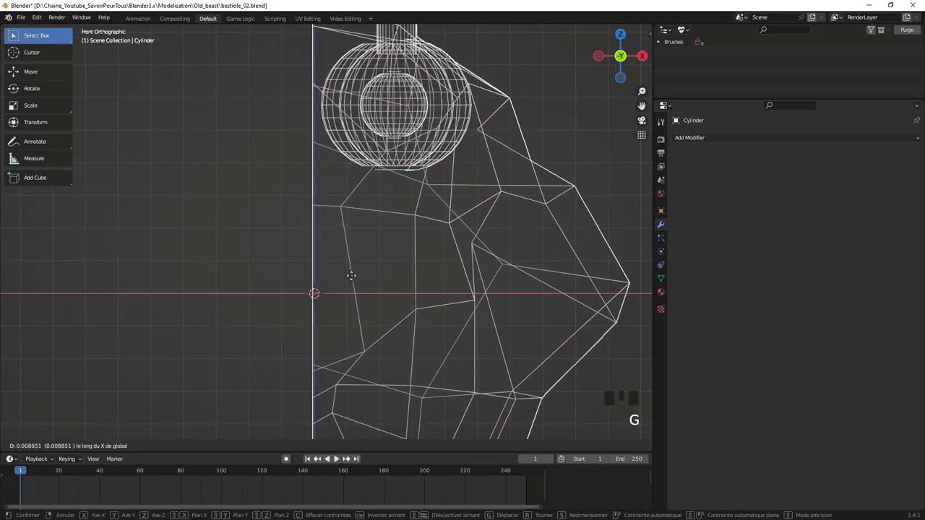
pyautogui.scroll(-3)
pyautogui.press('Tab')
pyautogui.press('Tab')
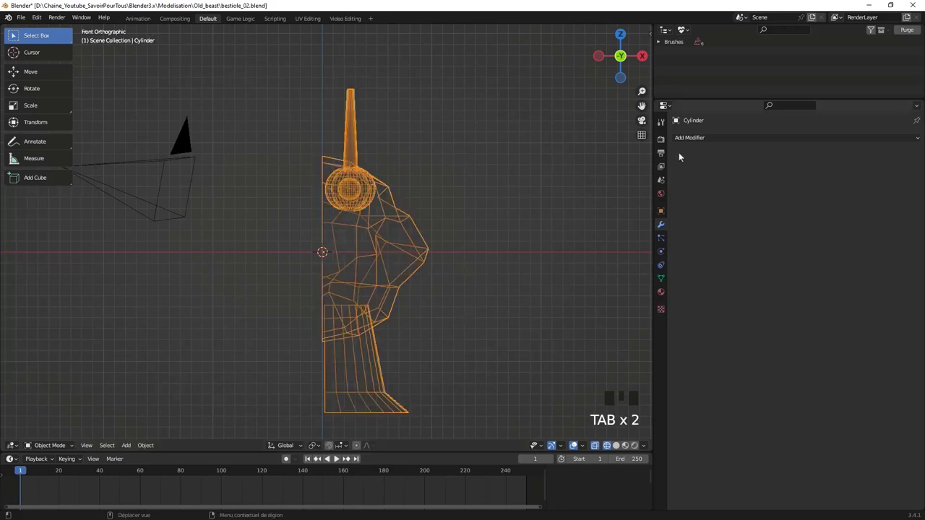
# Step: With the X-axis Mirror rebuilding the full head, enter Edit Mode, select all vertices and start moving them
pyautogui.moveTo(700, 141); pyautogui.dragTo(320, 219)
pyautogui.middleClick(320, 219)
pyautogui.press('Tab')
pyautogui.scroll(3)
pyautogui.press('a')
pyautogui.press('a')
pyautogui.press('g')
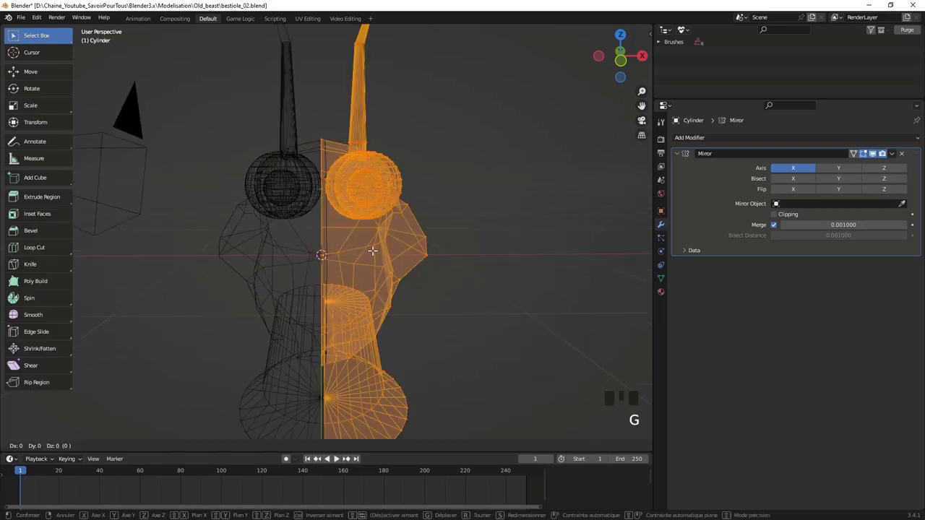
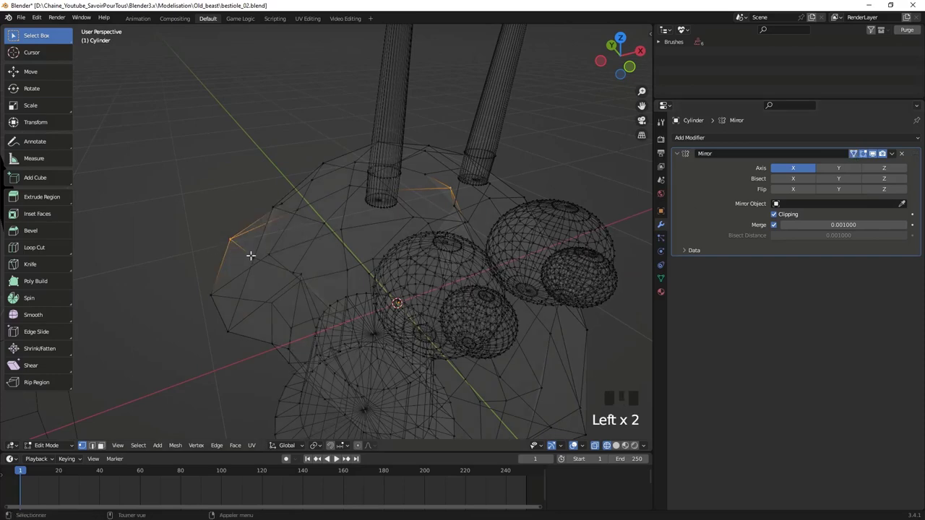
# Step: Pull the selected upper side edges outward and view the head straight from the front
pyautogui.press('g')
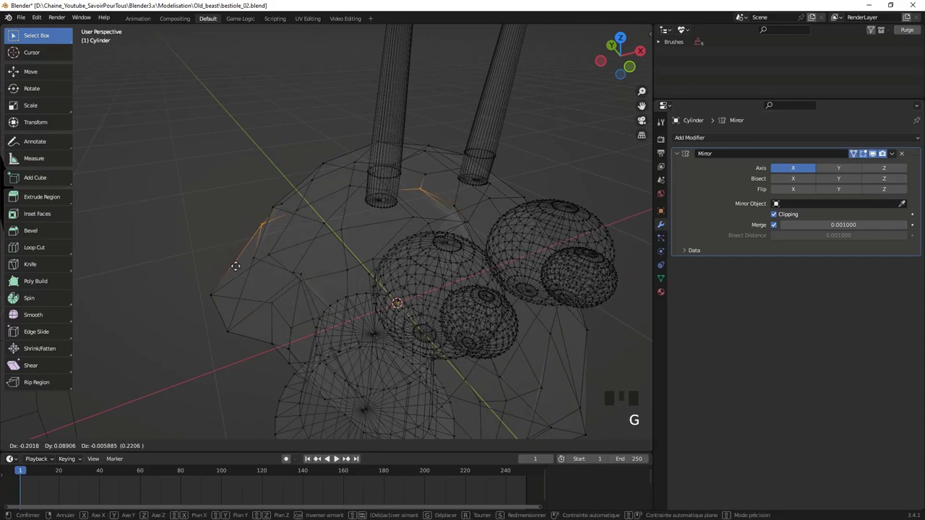
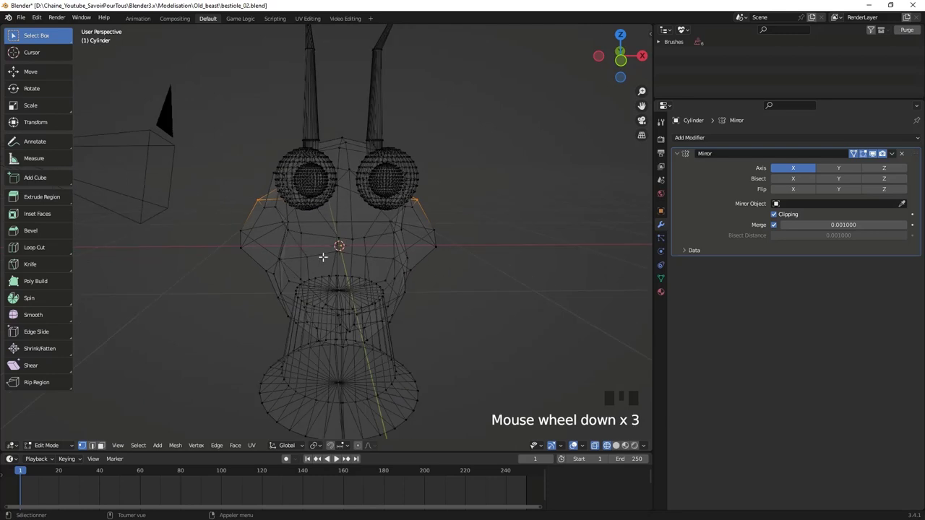
pyautogui.press('KP_1')
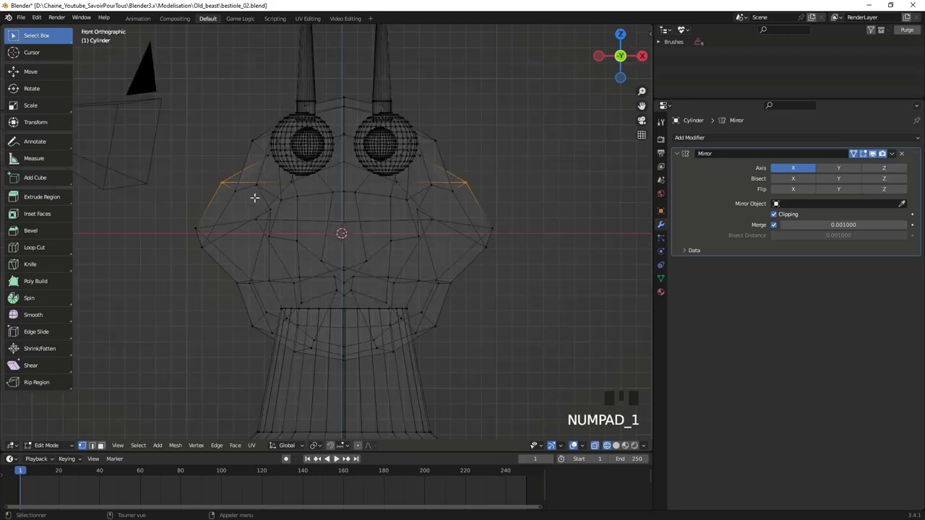
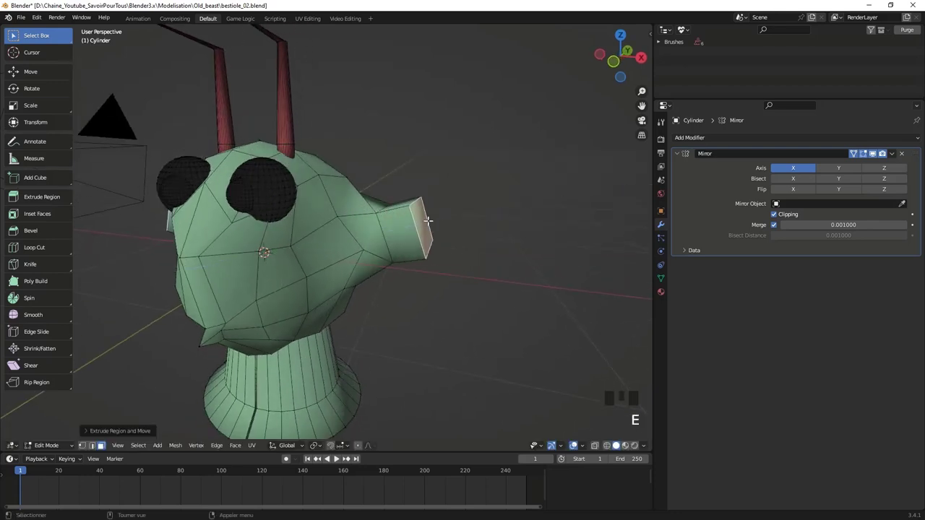
# Step: Shrink the tip of the extruded ear so it tapers into a short stub
pyautogui.press('s')
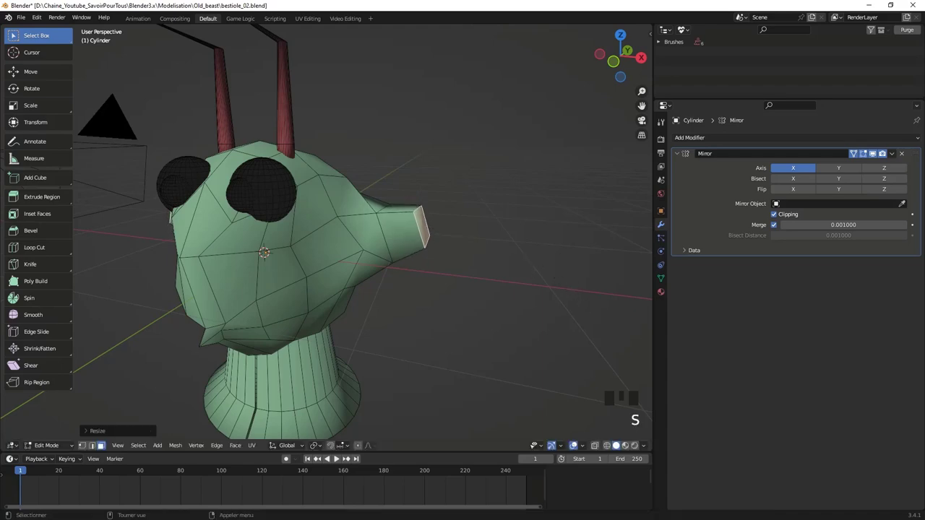
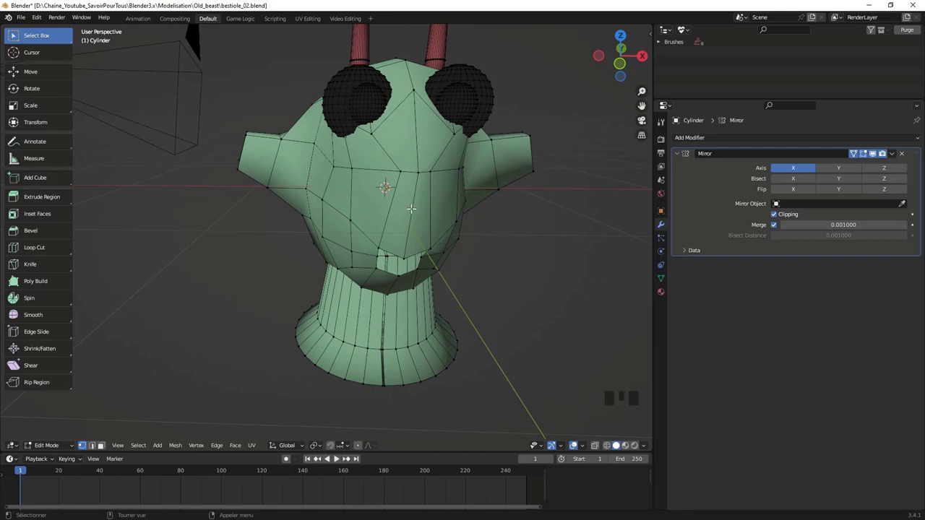
# Step: Insert a new edge loop running across the head
pyautogui.press('ctrl+r')
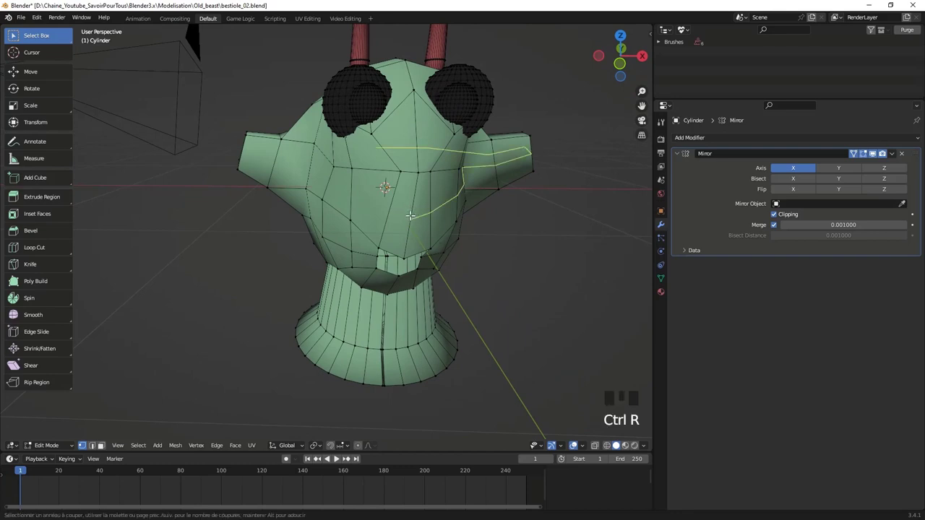
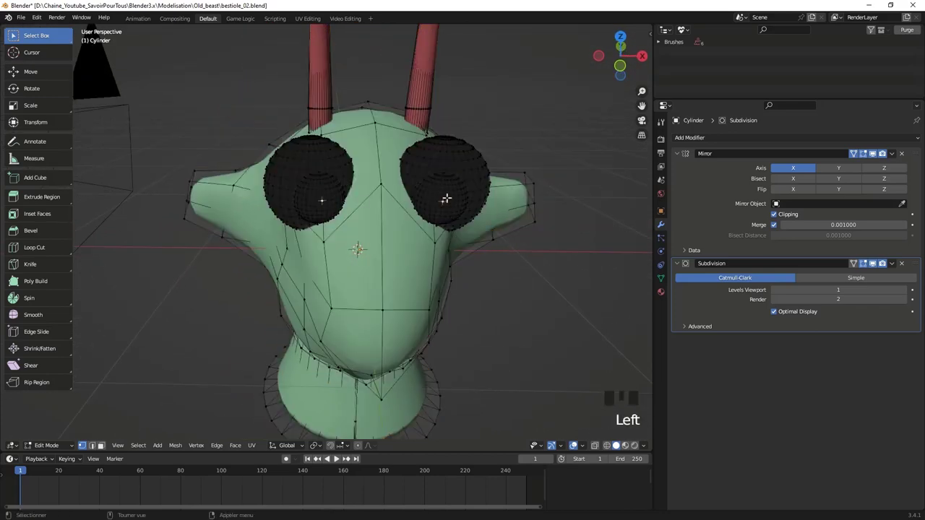
# Step: Select the linked inner eye spheres and shift them in front view
pyautogui.press('l')
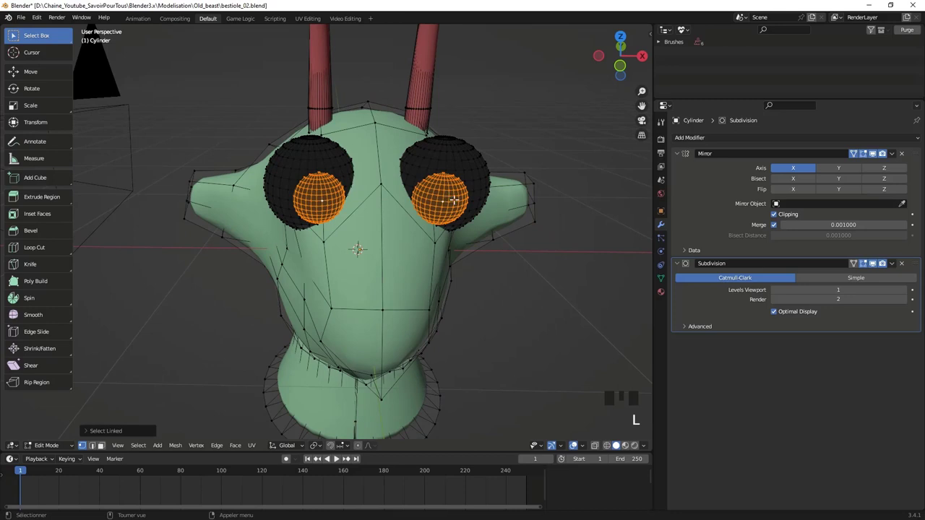
pyautogui.press('KP_1')
pyautogui.press('g')
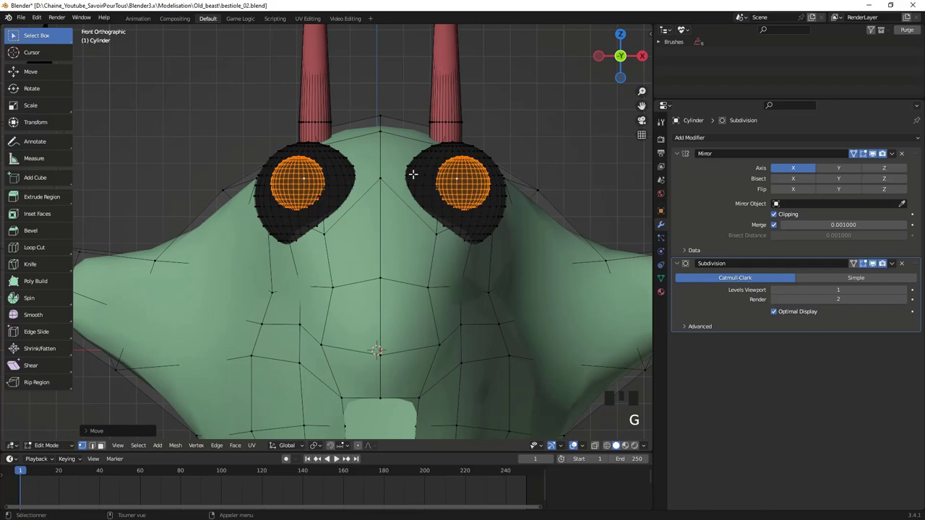
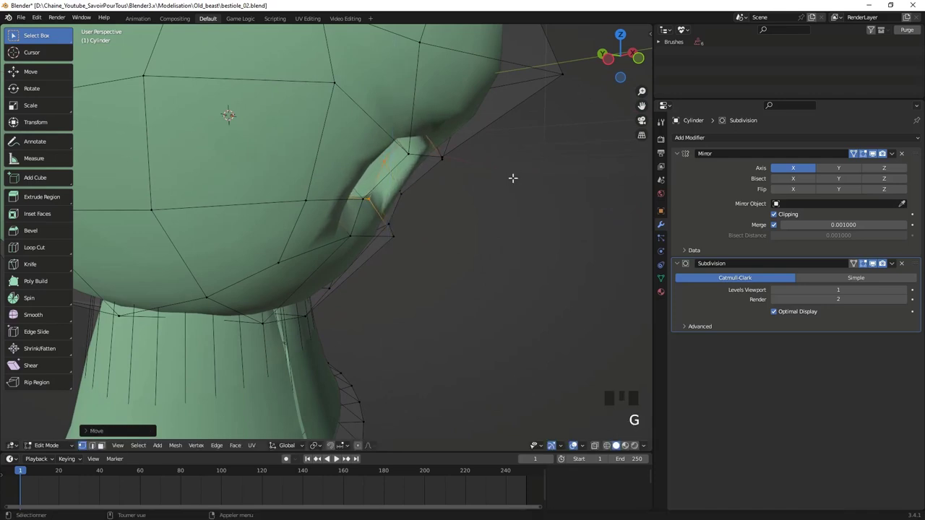
# Step: From the side view, move and tilt the hollow's edge loop outward
pyautogui.press('KP_3')
pyautogui.press('z')
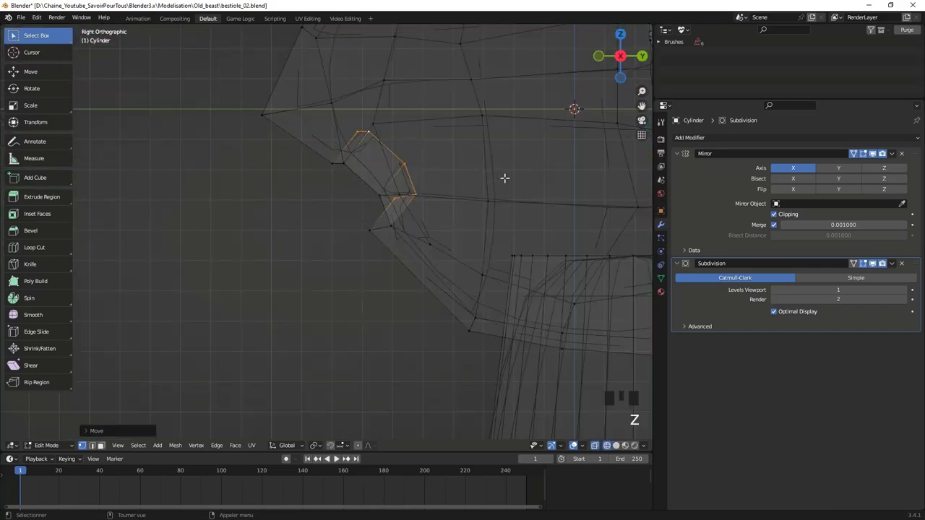
pyautogui.press('r')
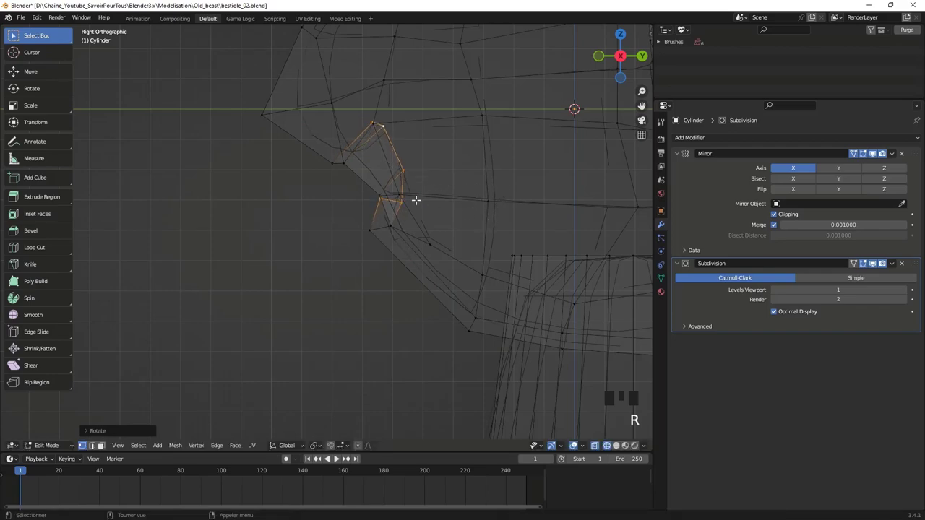
pyautogui.press('g')
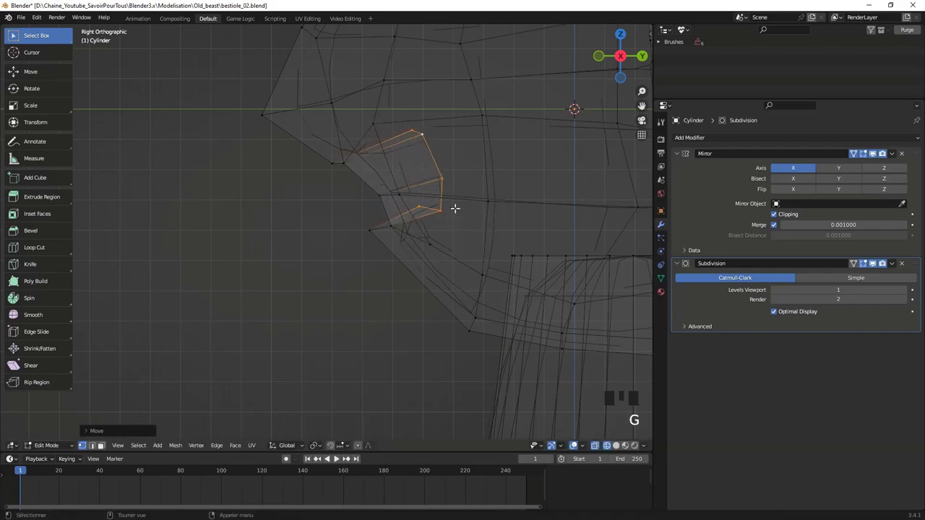
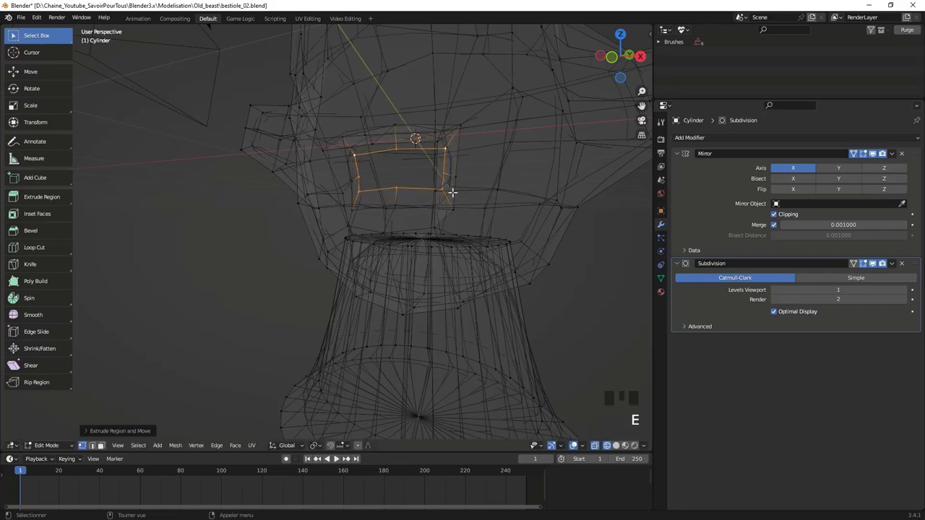
# Step: Extrude the hollow's face loop inward to form a mouth cavity and check the smooth result in object mode
pyautogui.press('f')
pyautogui.scroll(-3)
pyautogui.moveTo(433, 223); pyautogui.dragTo(477, 231)
pyautogui.press('Tab')
pyautogui.press('z')
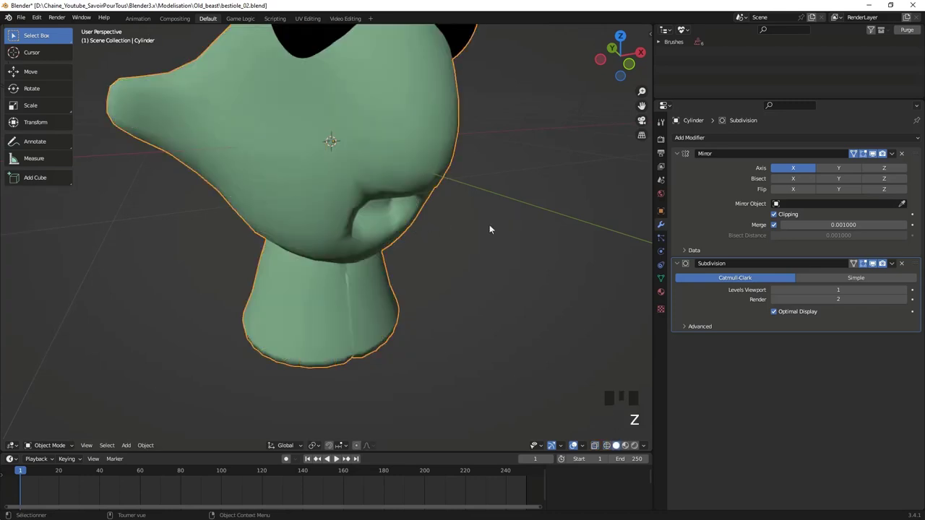
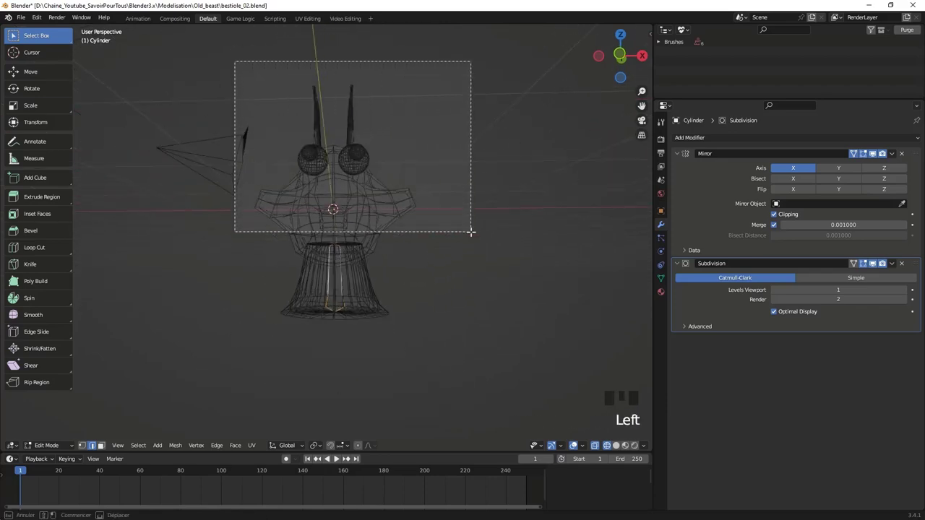
# Step: Select the whole flared neck as a linked piece and separate it into its own part of the mesh
pyautogui.scroll(3)
pyautogui.scroll(-3)
pyautogui.press('Tab')
pyautogui.scroll(3)
pyautogui.press('Tab')
pyautogui.press('Tab')
pyautogui.click(362, 326)
pyautogui.press('Tab')
pyautogui.press('a')
pyautogui.press('l')
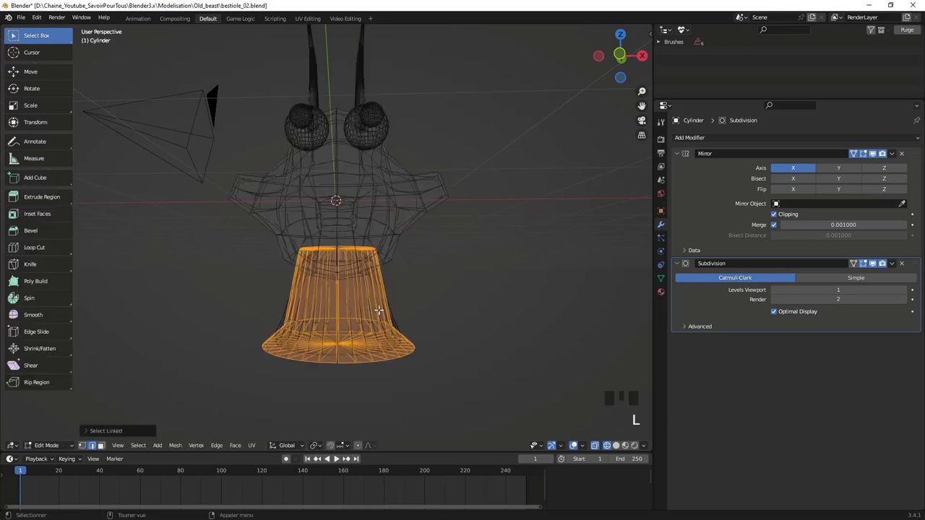
pyautogui.press('p')
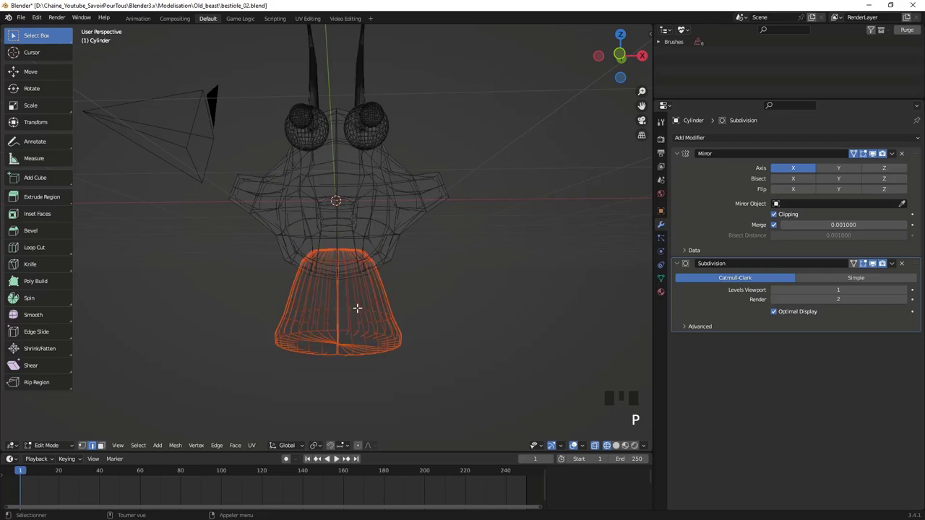
pyautogui.press('Tab')
pyautogui.scroll(3)
pyautogui.middleClick(363, 312)
pyautogui.scroll(-3)
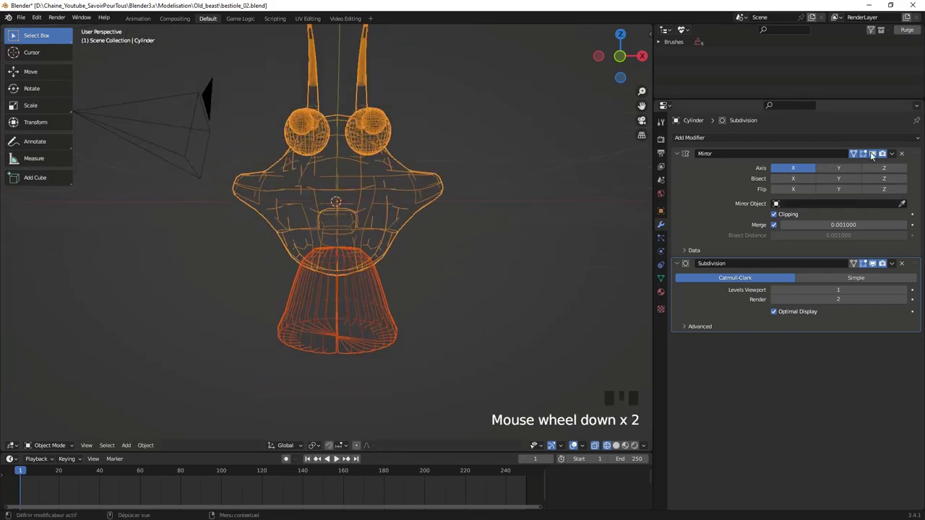
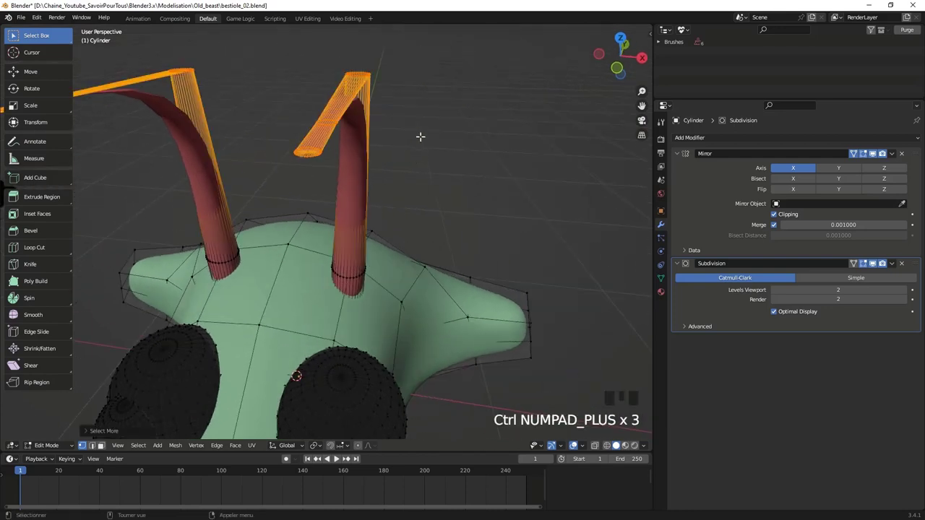
# Step: Delete the old antenna tips and extrude the stub's top ring upward
pyautogui.press('x')
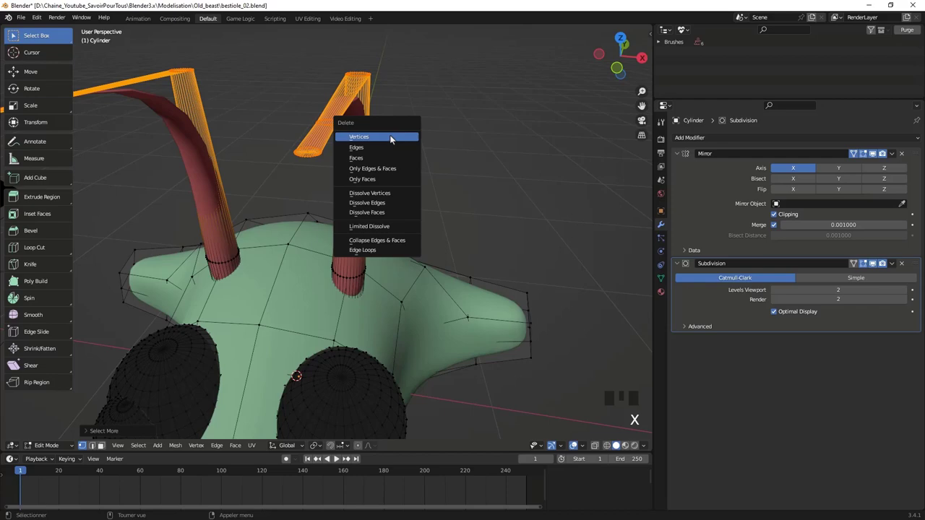
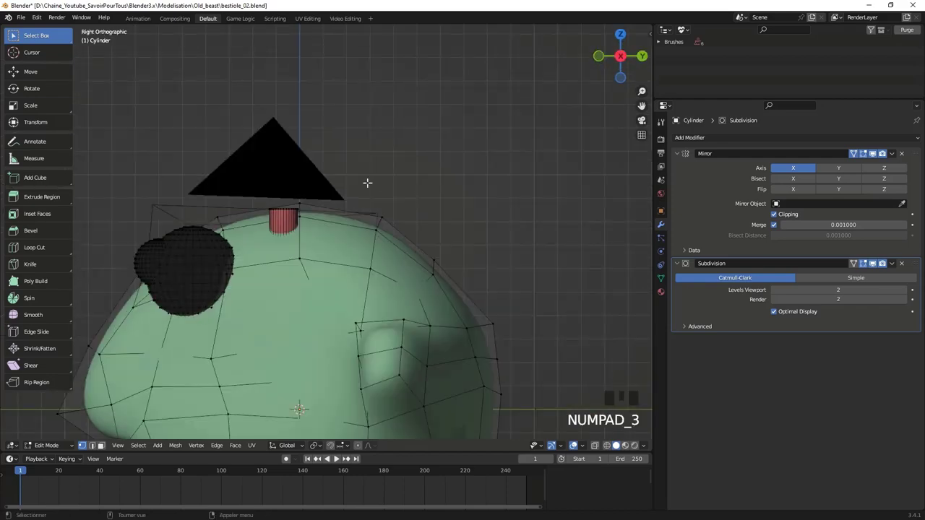
pyautogui.scroll(3)
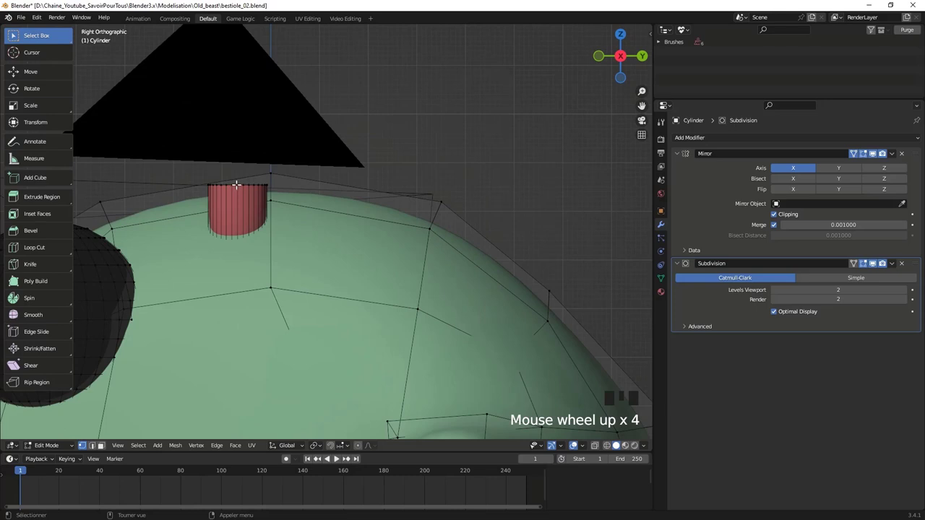
pyautogui.click(234, 186)
pyautogui.scroll(-3)
pyautogui.scroll(-3)
pyautogui.press('e')
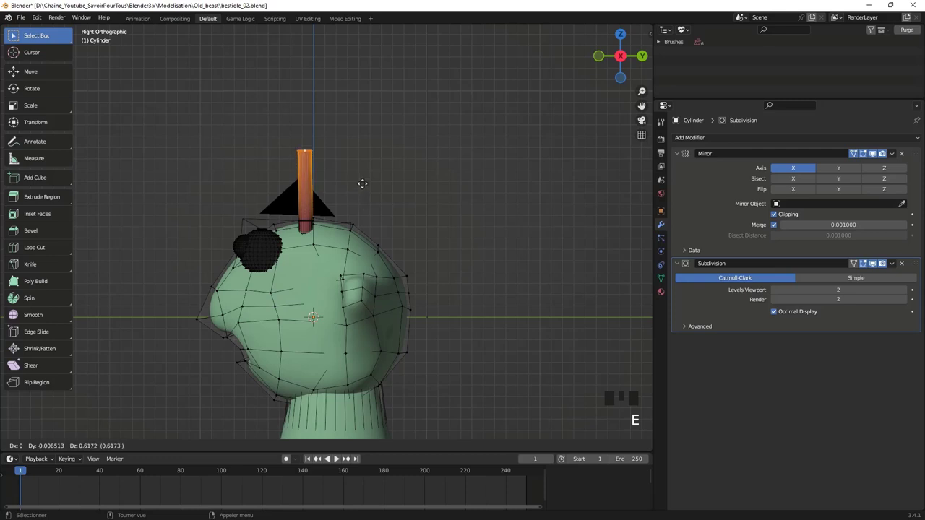
# Step: Extrude and rotate further segments so the antenna bends forward into a horizontal tip
pyautogui.press('r')
pyautogui.press('e')
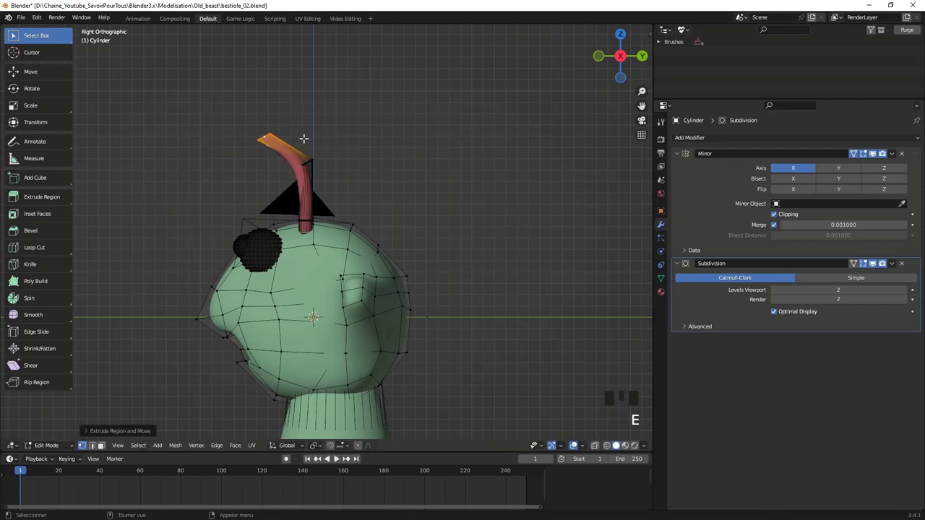
pyautogui.press('r')
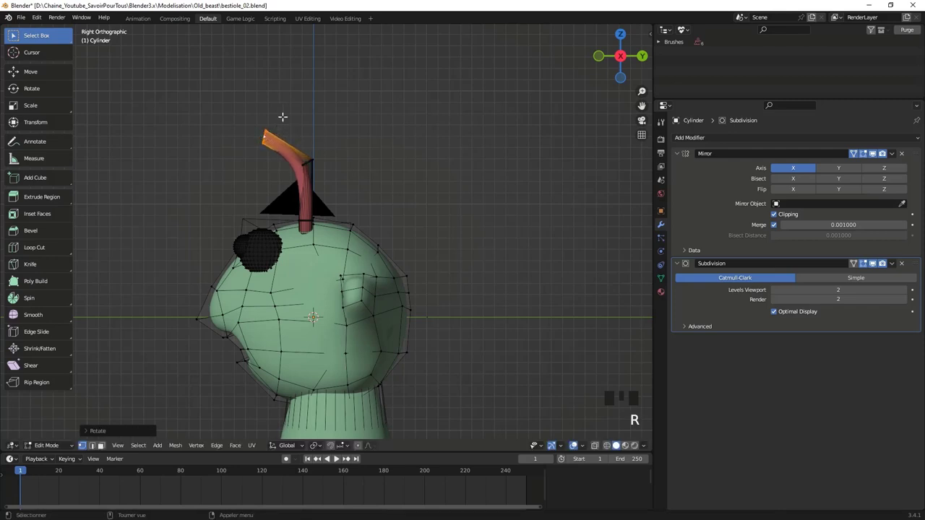
pyautogui.press('e')
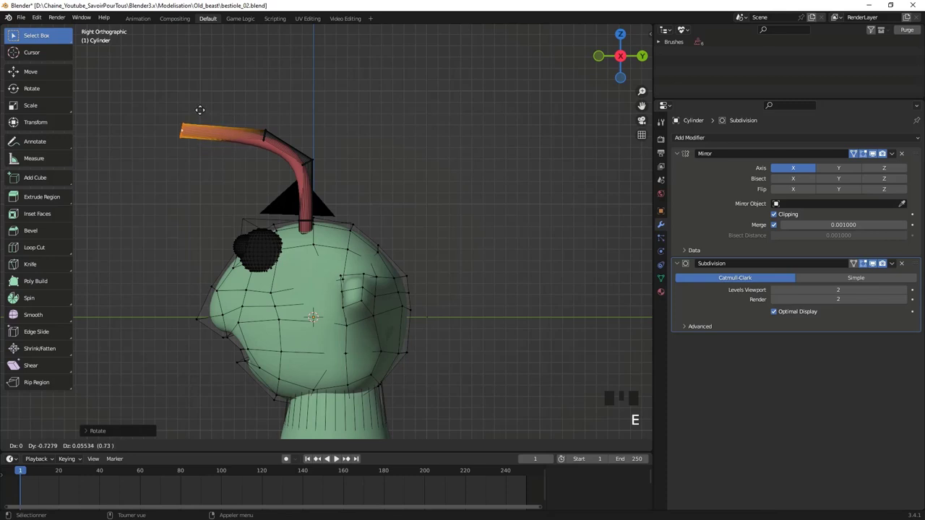
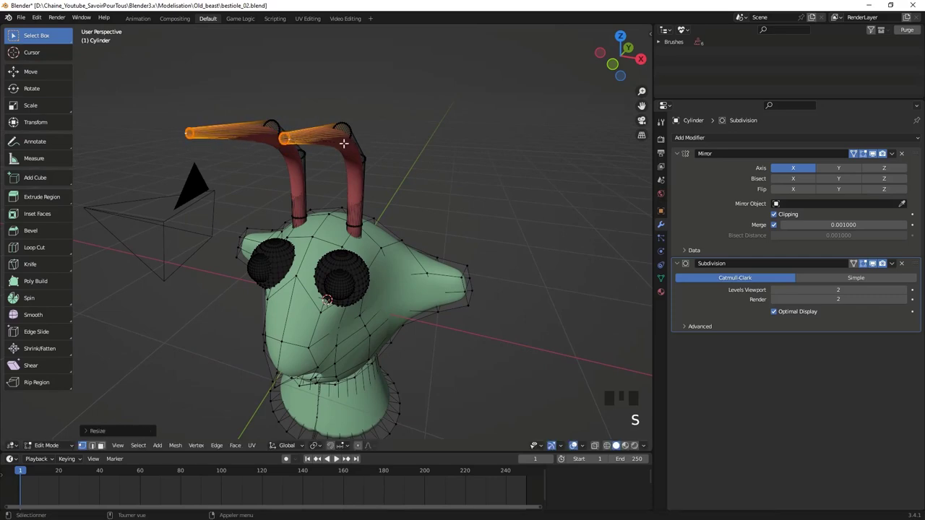
# Step: Preview the smoothed head, then refine the antenna bends by sliding an edge loop
pyautogui.press('Tab')
pyautogui.moveTo(376, 179); pyautogui.dragTo(402, 180)
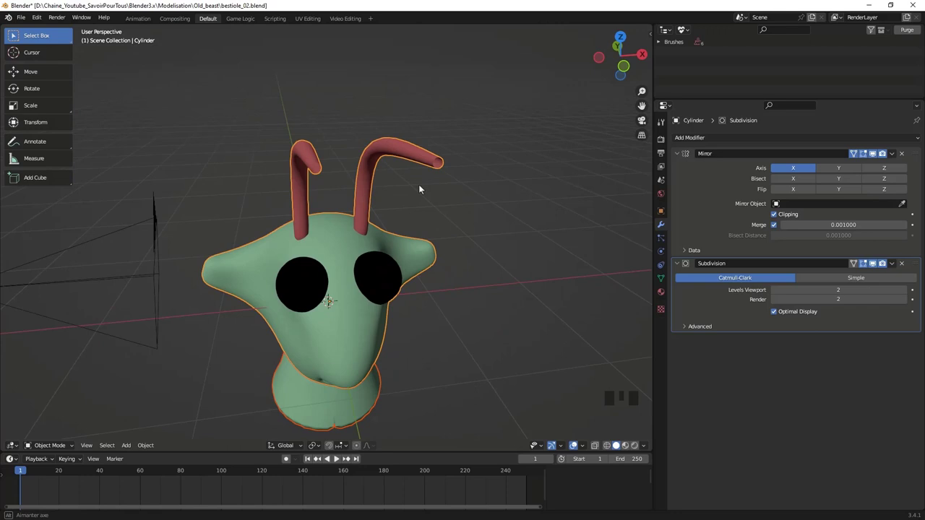
pyautogui.press('Tab')
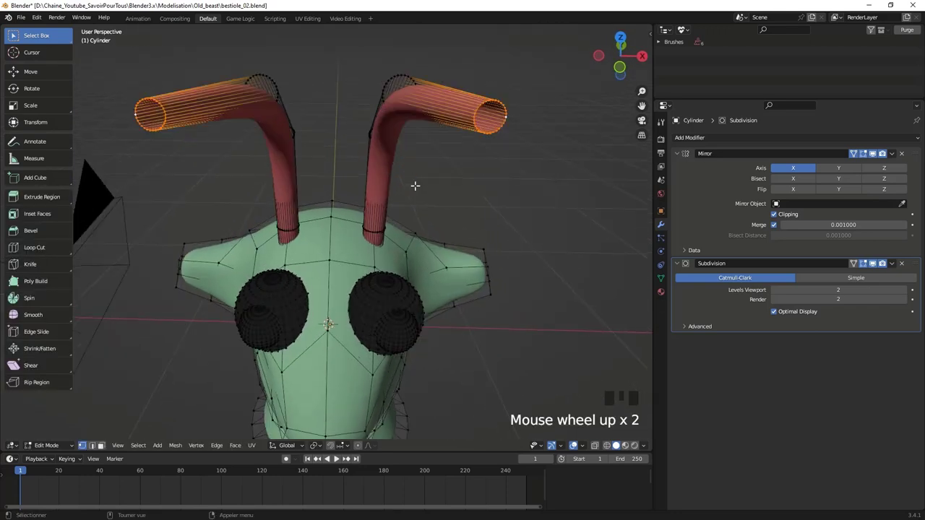
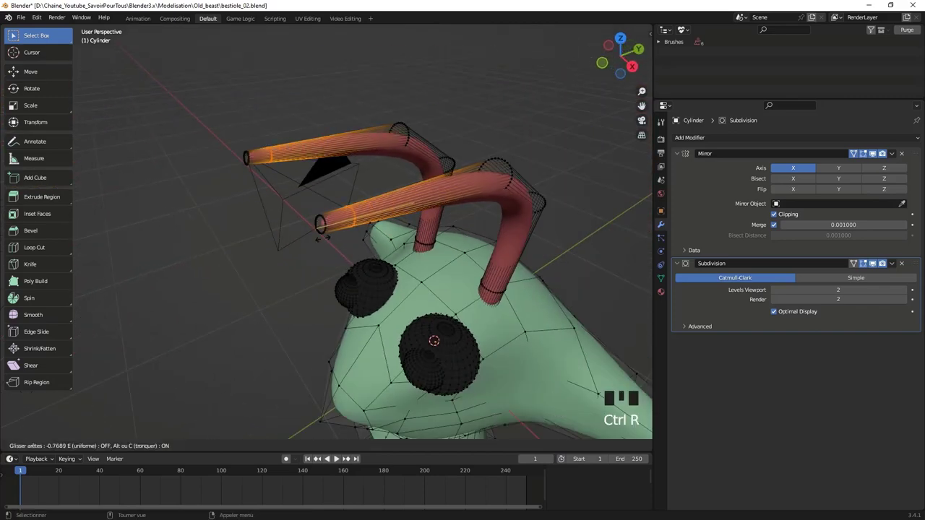
pyautogui.scroll(-3)
pyautogui.press('Tab')
pyautogui.moveTo(381, 251); pyautogui.dragTo(412, 334)
pyautogui.scroll(3)
pyautogui.moveTo(416, 315); pyautogui.dragTo(408, 234)
# Step: Bring up the head's material slots in the Material Properties panel
pyautogui.scroll(3)
pyautogui.click(491, 248)
pyautogui.moveTo(465, 262); pyautogui.dragTo(664, 295)
pyautogui.click(664, 295)
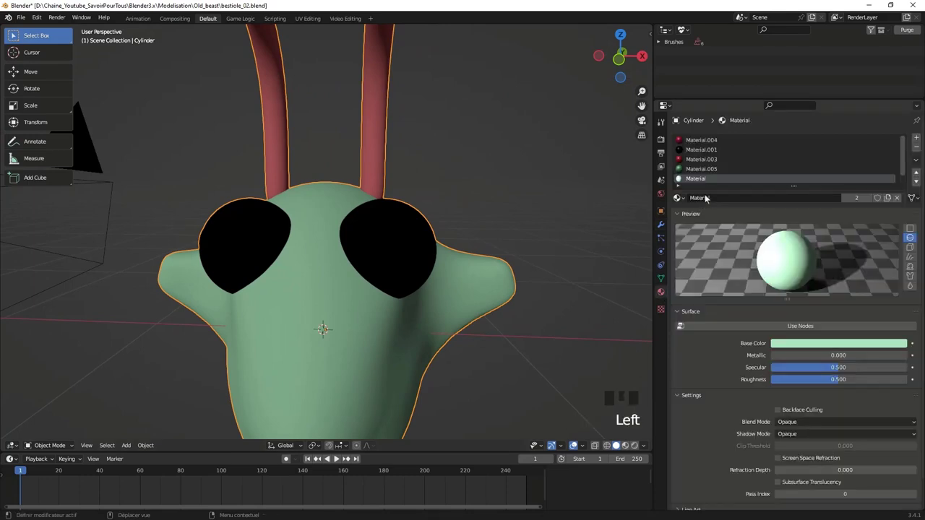
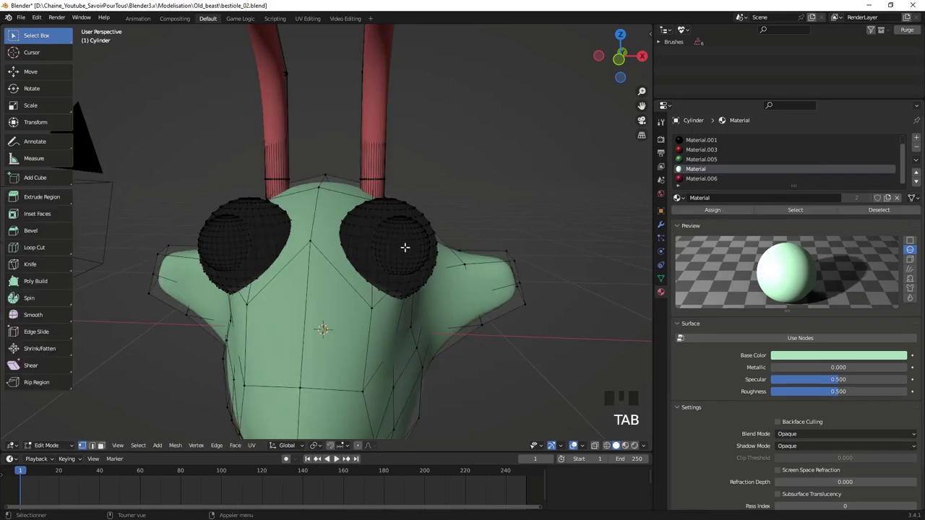
# Step: Leave mesh editing to return the head to object mode
pyautogui.press('Tab')
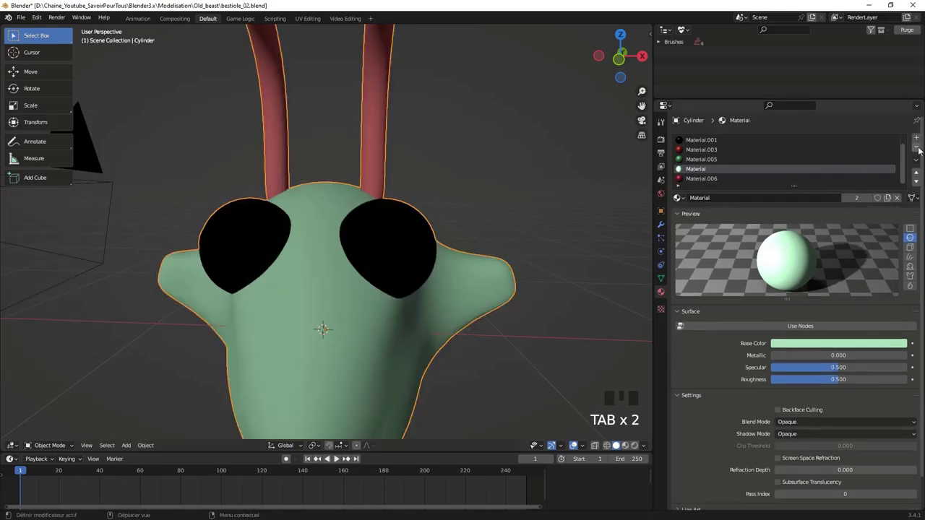
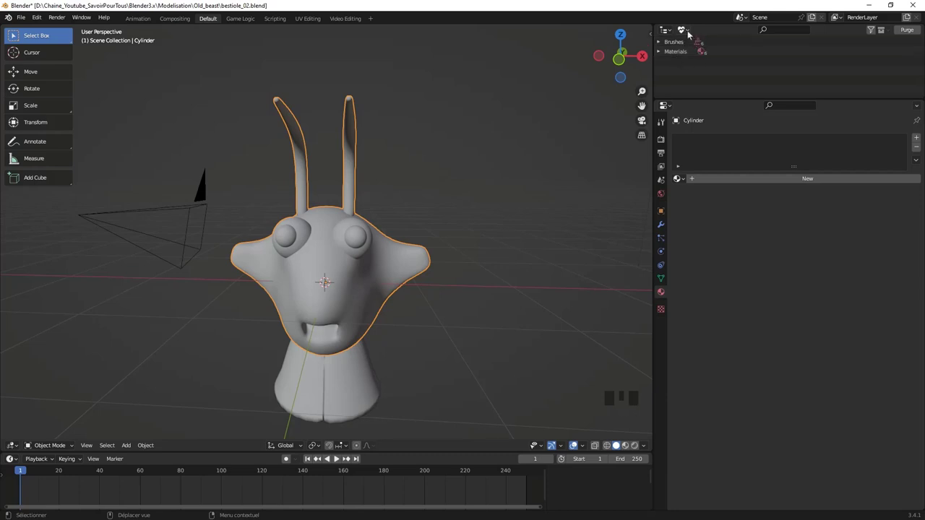
# Step: Show the file's unused data blocks in the Outliner for purging
pyautogui.moveTo(690, 32); pyautogui.dragTo(707, 33)
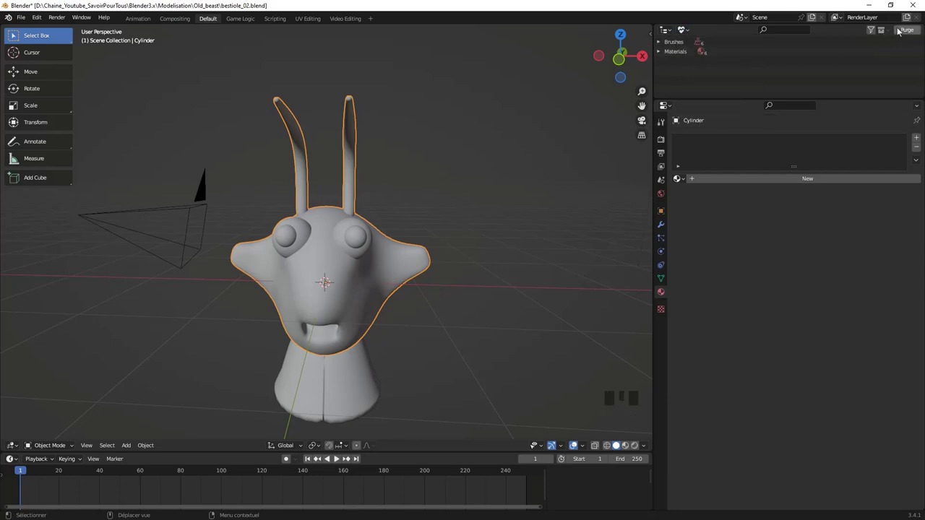
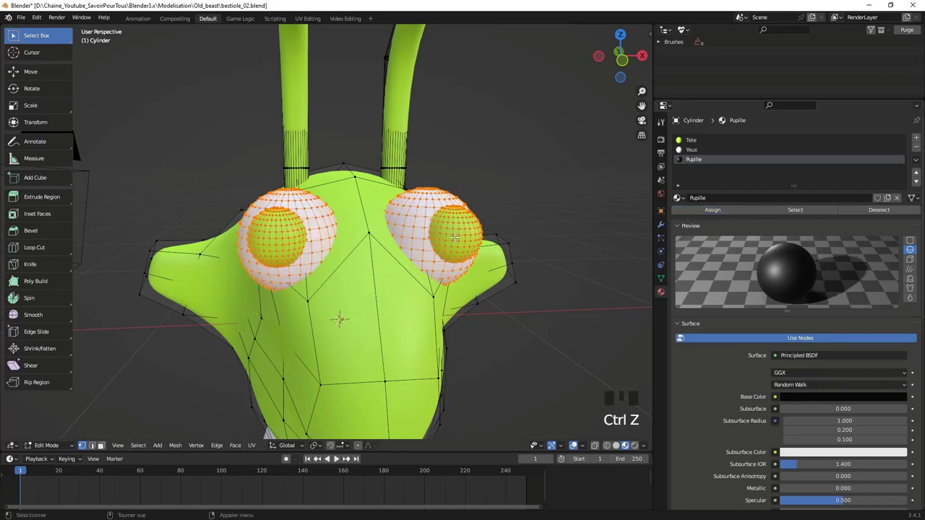
# Step: Select the linked pupil geometry and change how the Mirror modifier displays while editing
pyautogui.press('a')
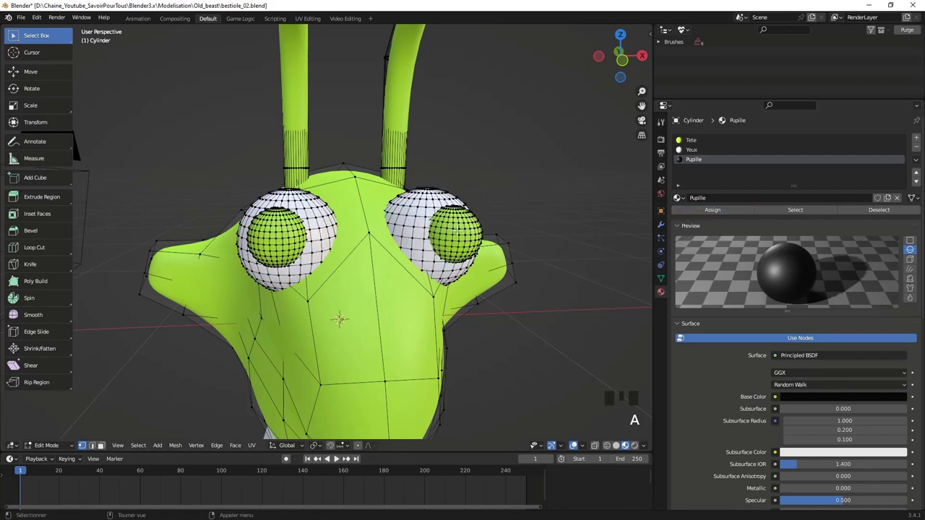
pyautogui.press('l')
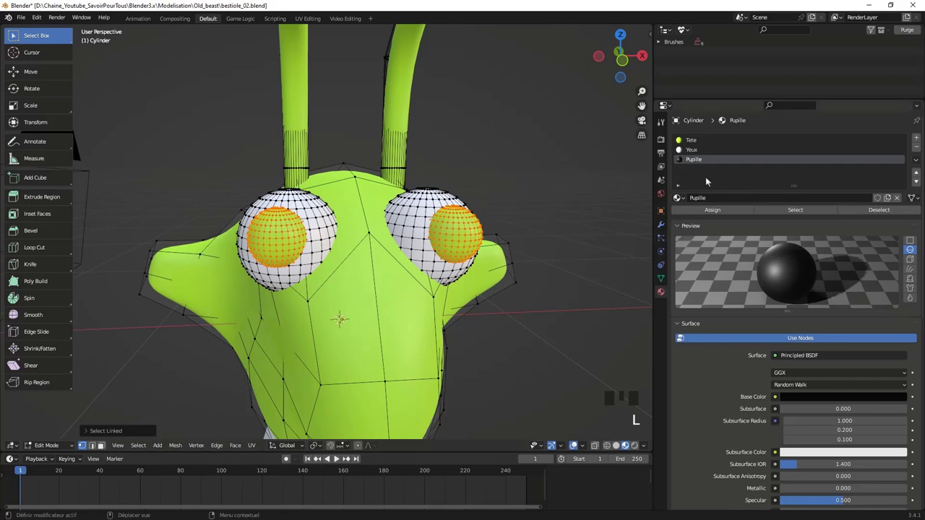
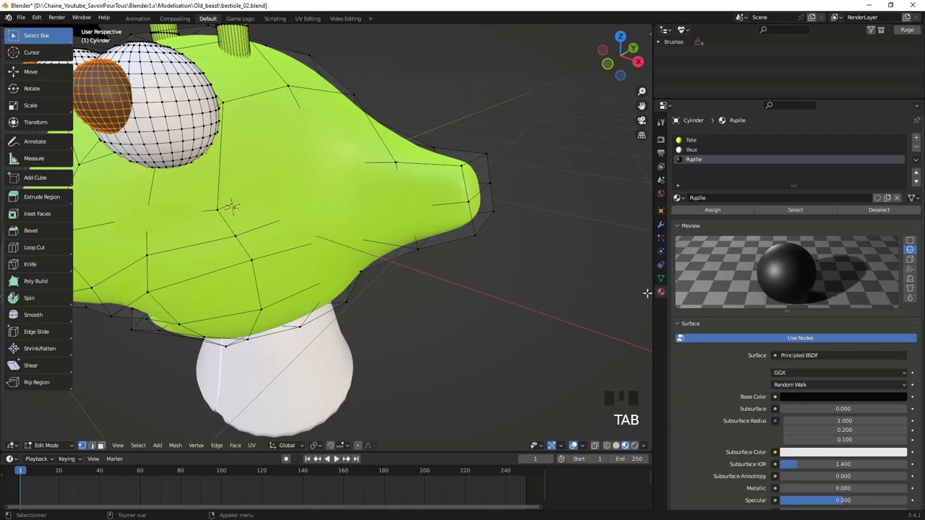
pyautogui.click(663, 227)
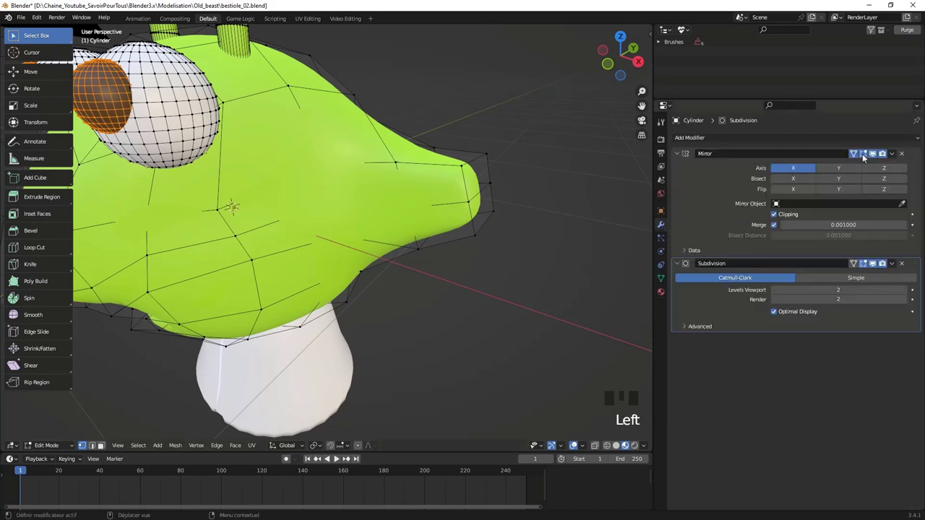
pyautogui.click(846, 176)
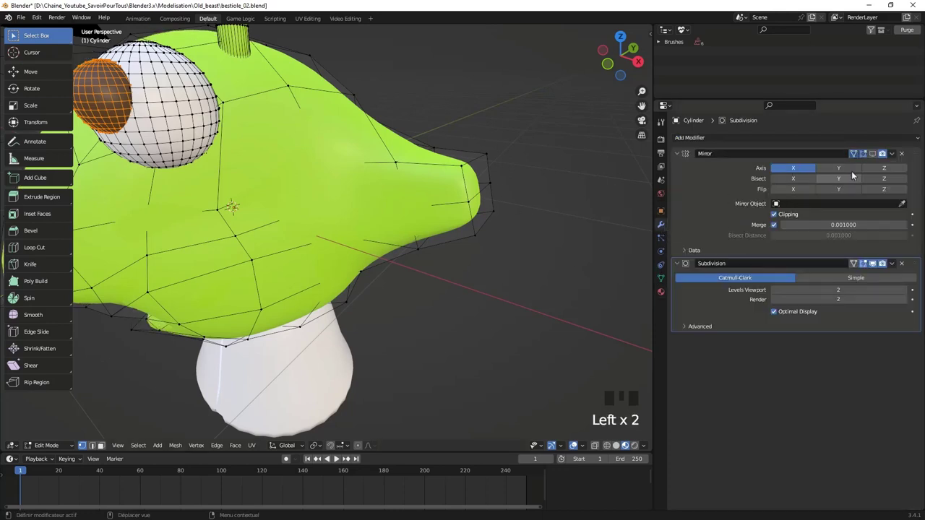
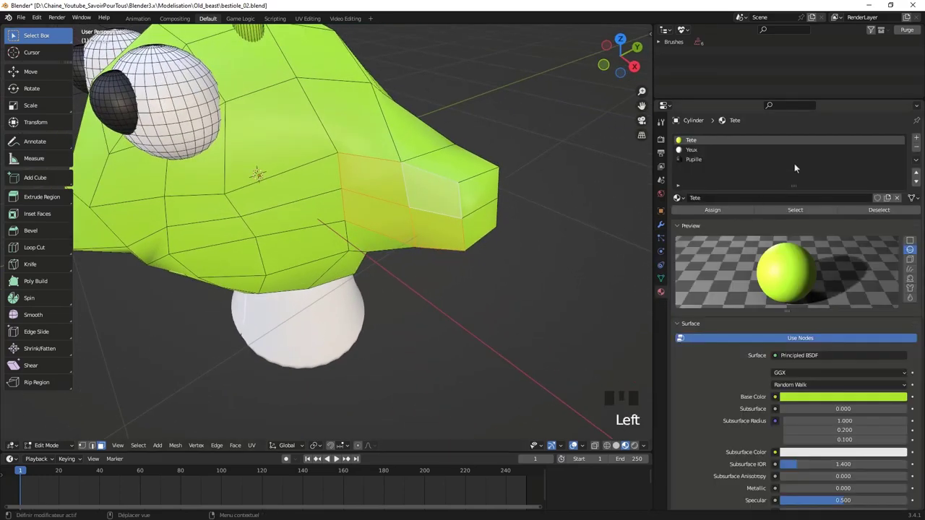
# Step: Create the dark green Int_oreille material on the ear-tip faces and extrude them inward
pyautogui.moveTo(918, 140); pyautogui.dragTo(712, 169)
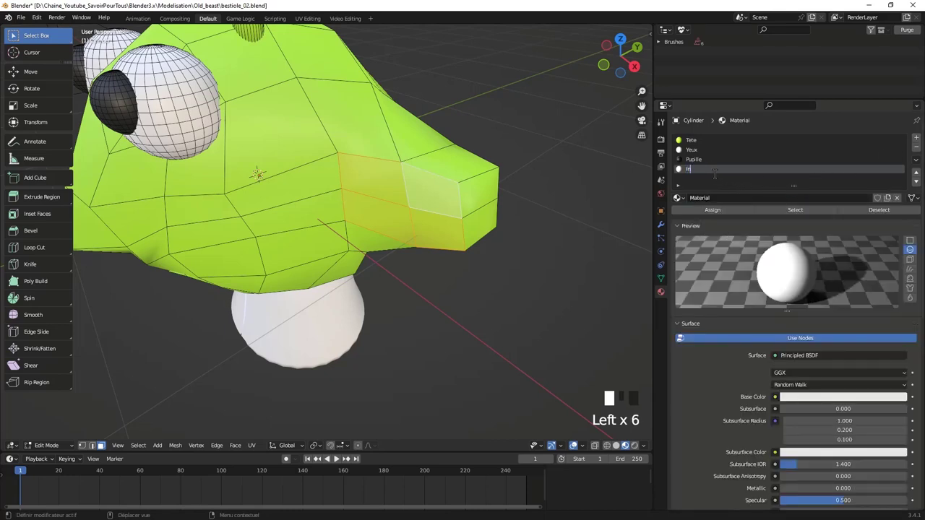
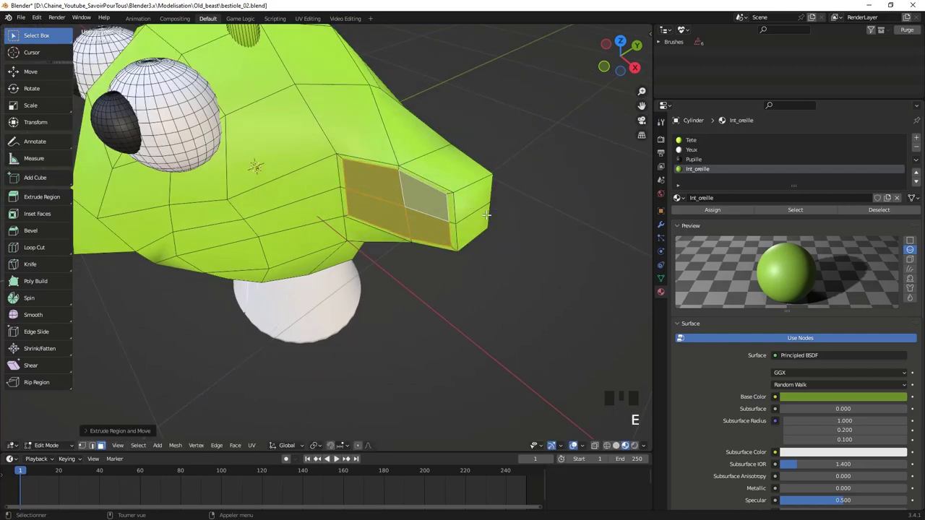
pyautogui.press('e')
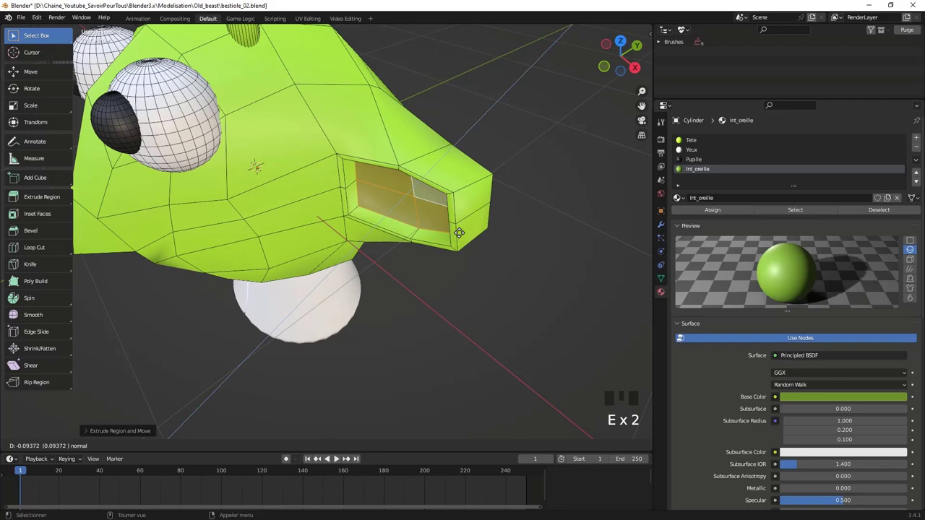
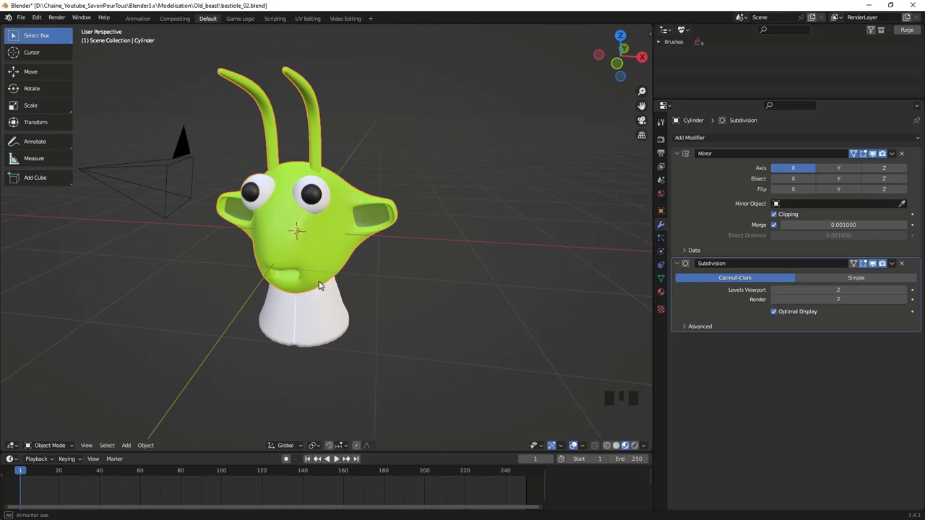
# Step: Enter Edit Mode on the head and select the tip of an antenna
pyautogui.moveTo(356, 272); pyautogui.dragTo(370, 171)
pyautogui.scroll(3)
pyautogui.press('Tab')
pyautogui.scroll(-3)
pyautogui.moveTo(351, 182); pyautogui.dragTo(325, 174)
pyautogui.click(325, 175)
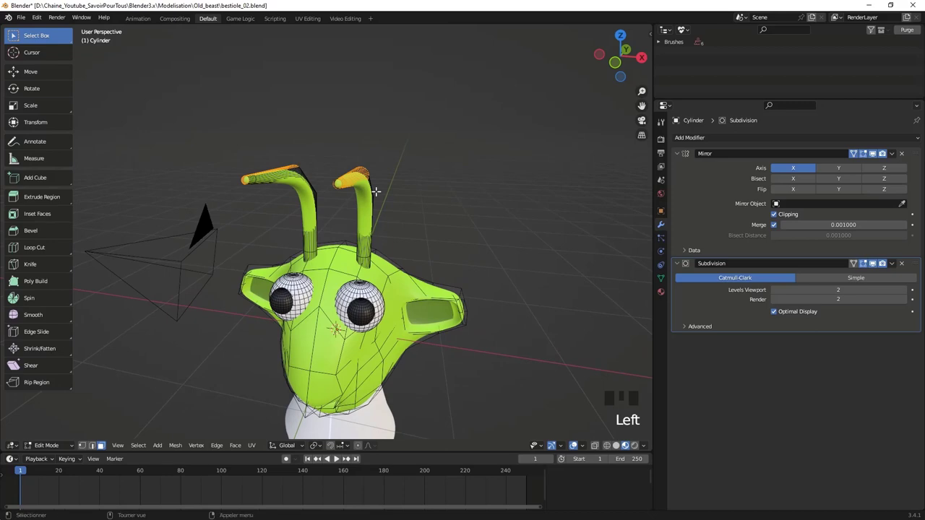
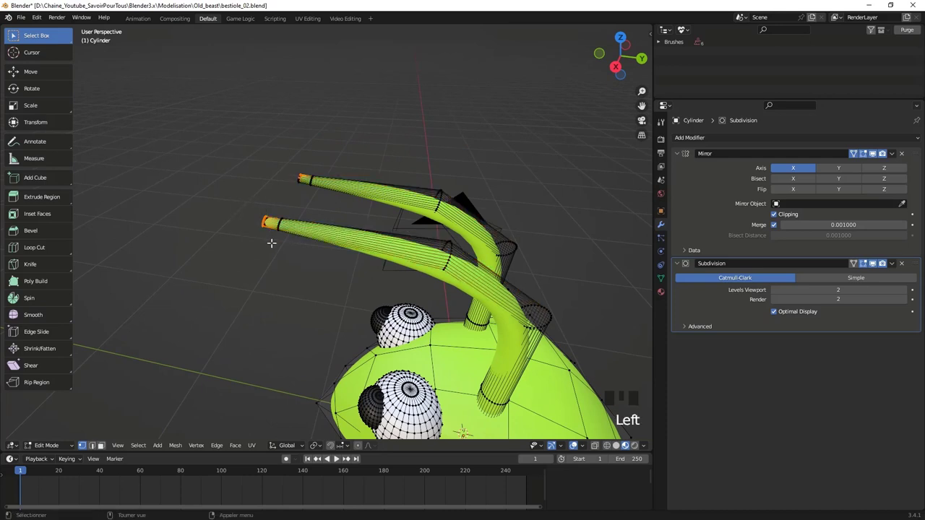
# Step: Grow the selection three times so both antennae are selected along their length
pyautogui.press('KP_Add')
pyautogui.press('KP_Add')
pyautogui.press('KP_Add')
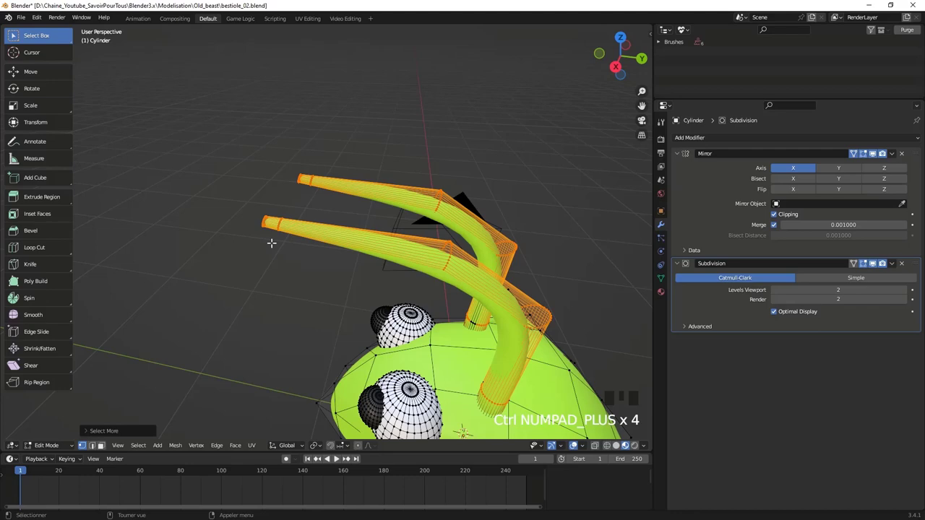
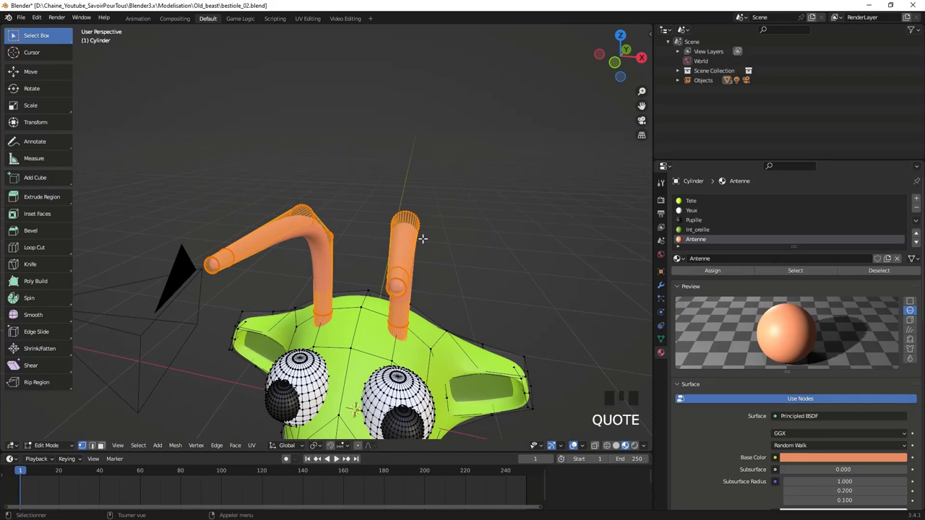
pyautogui.press('Tab')
pyautogui.scroll(-3)
pyautogui.moveTo(406, 258); pyautogui.dragTo(404, 239)
pyautogui.scroll(3)
pyautogui.moveTo(430, 235); pyautogui.dragTo(360, 209)
pyautogui.scroll(3)
pyautogui.moveTo(405, 209); pyautogui.dragTo(423, 213)
pyautogui.scroll(-3)
pyautogui.moveTo(475, 222); pyautogui.dragTo(403, 240)
pyautogui.scroll(-3)
pyautogui.moveTo(405, 227); pyautogui.dragTo(236, 254)
pyautogui.scroll(3)
pyautogui.scroll(-3)
pyautogui.moveTo(313, 246); pyautogui.dragTo(206, 247)
pyautogui.scroll(3)
pyautogui.moveTo(190, 257); pyautogui.dragTo(305, 245)
pyautogui.scroll(3)
pyautogui.scroll(-3)
pyautogui.moveTo(363, 255); pyautogui.dragTo(480, 266)
pyautogui.press('Tab')
pyautogui.press('z')
pyautogui.click(371, 160)
pyautogui.press('g')
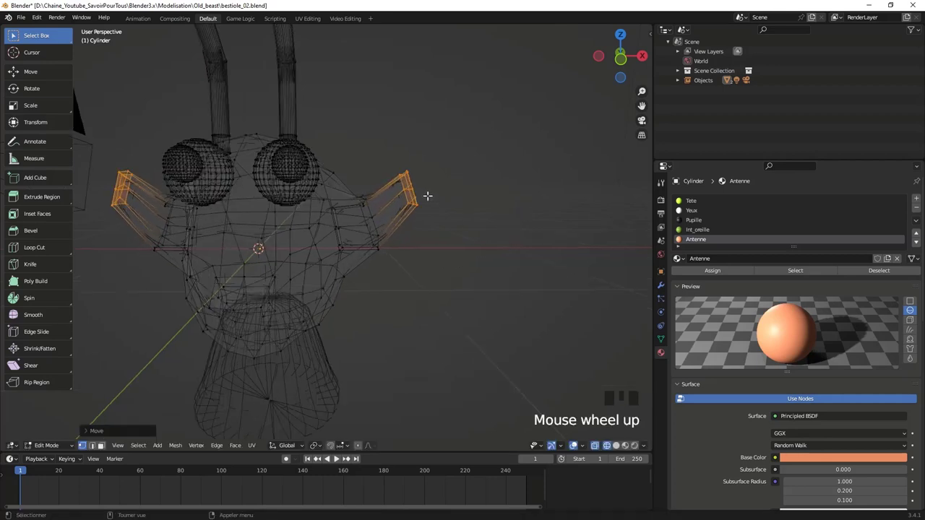
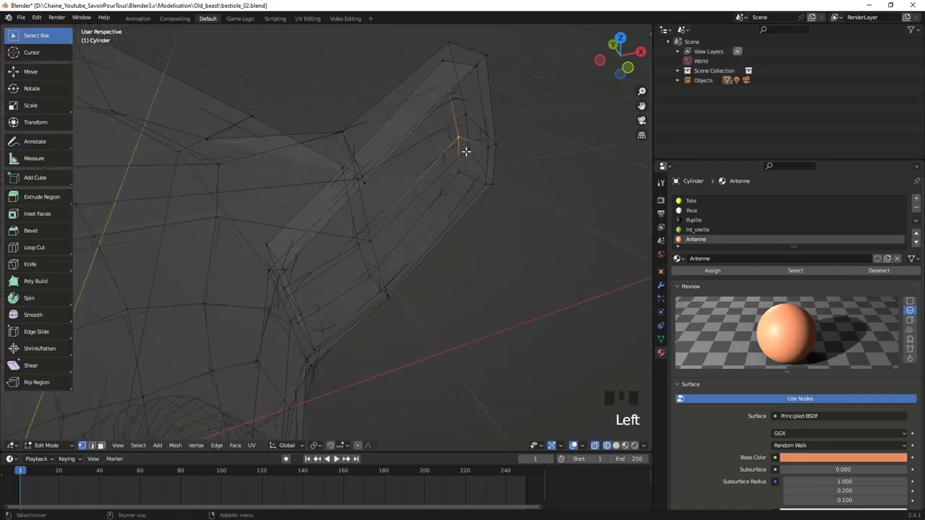
# Step: Move the selected ear vertex into place and switch back to Solid shading
pyautogui.press('g')
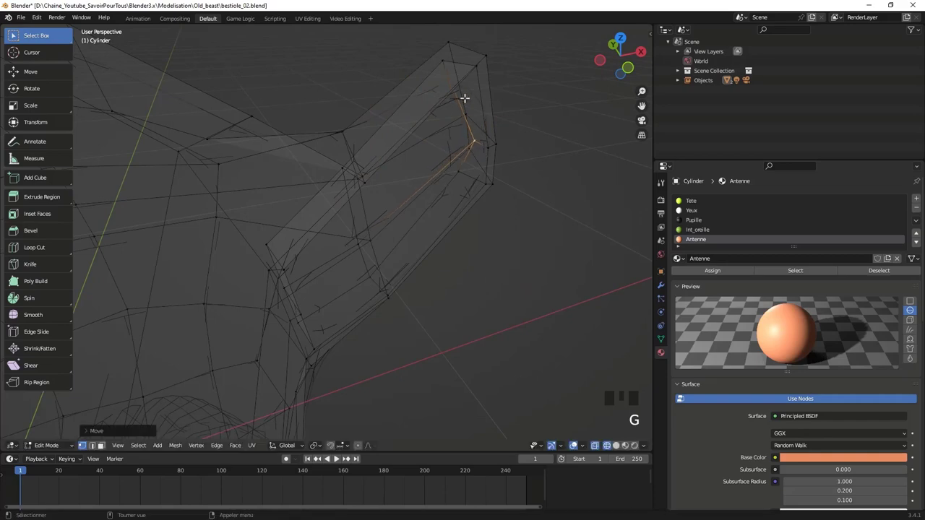
pyautogui.press('z')
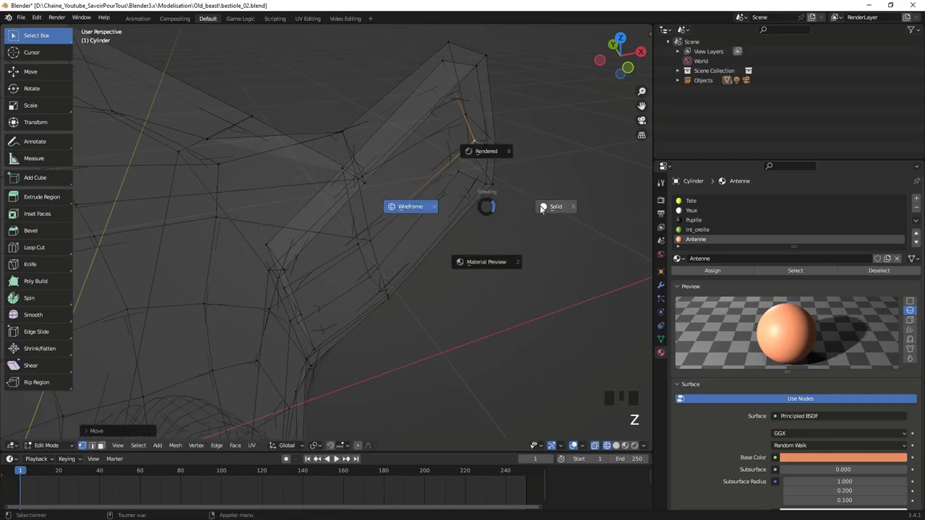
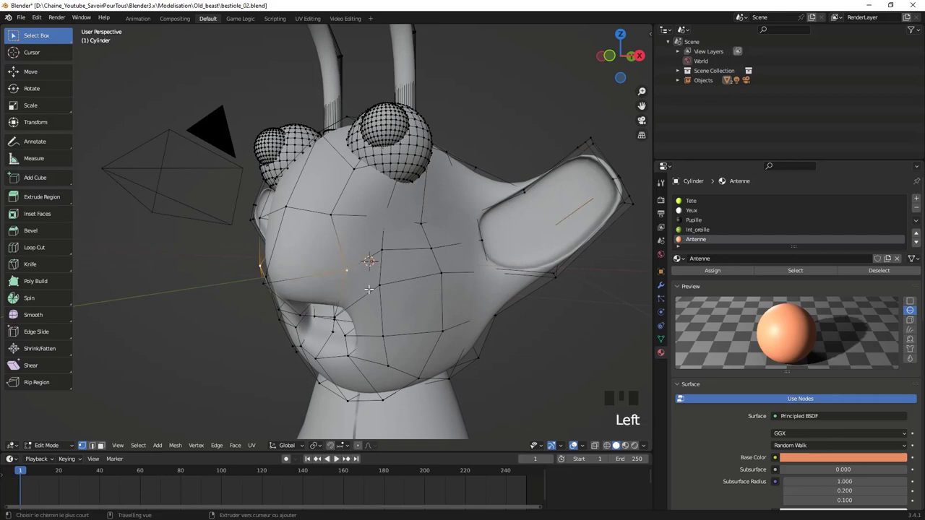
# Step: Bevel the nose vertex into a small nostril outline with 2 segments
pyautogui.press('ctrl+shift+b')
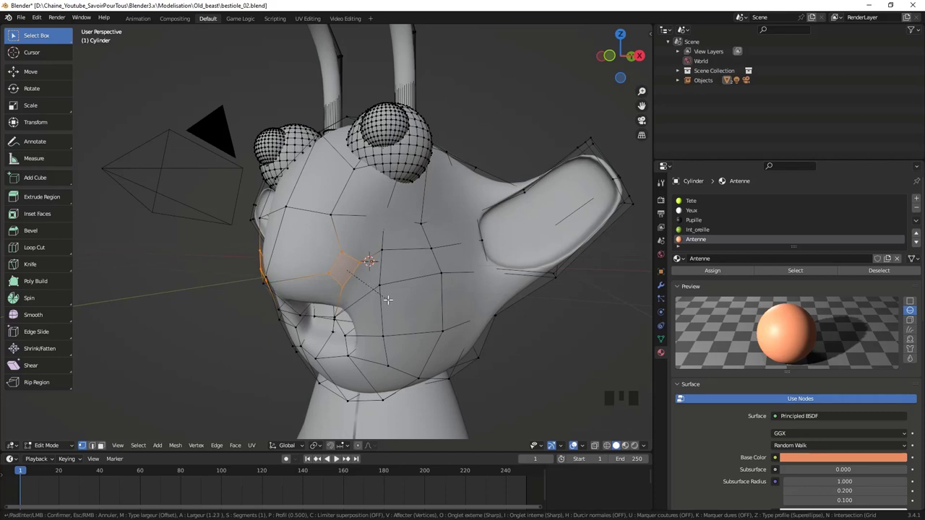
pyautogui.moveTo(89, 432); pyautogui.dragTo(209, 297)
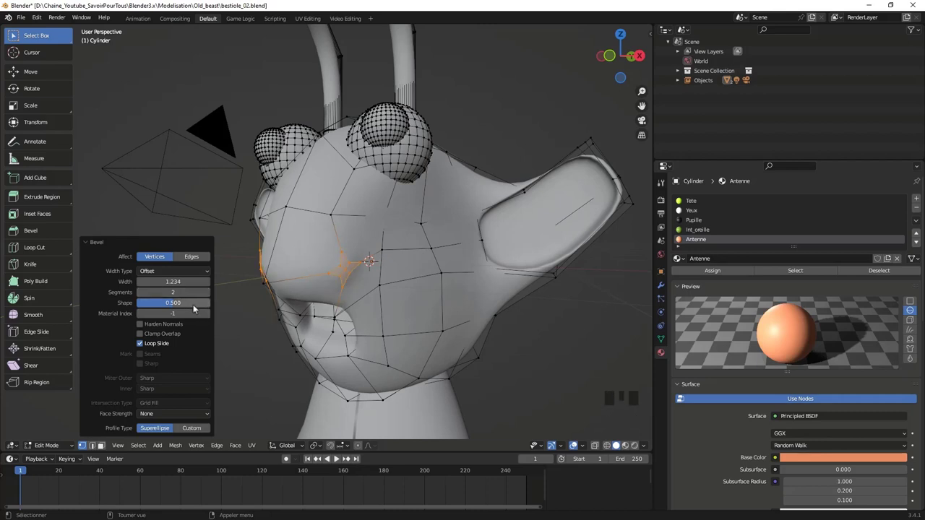
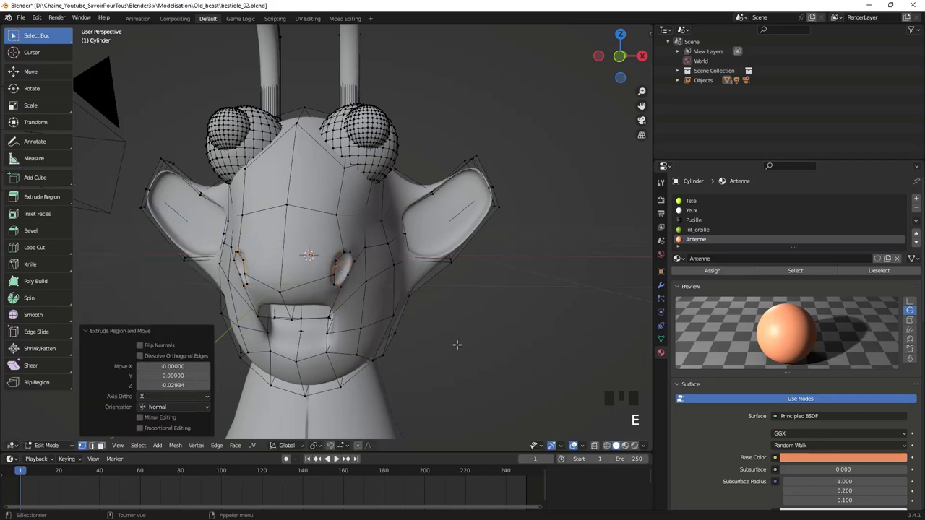
# Step: Return to Object Mode and view the smoothed snout from the front
pyautogui.press('Tab')
pyautogui.scroll(-3)
pyautogui.moveTo(439, 327); pyautogui.dragTo(444, 318)
pyautogui.scroll(3)
pyautogui.scroll(-3)
pyautogui.press('b')
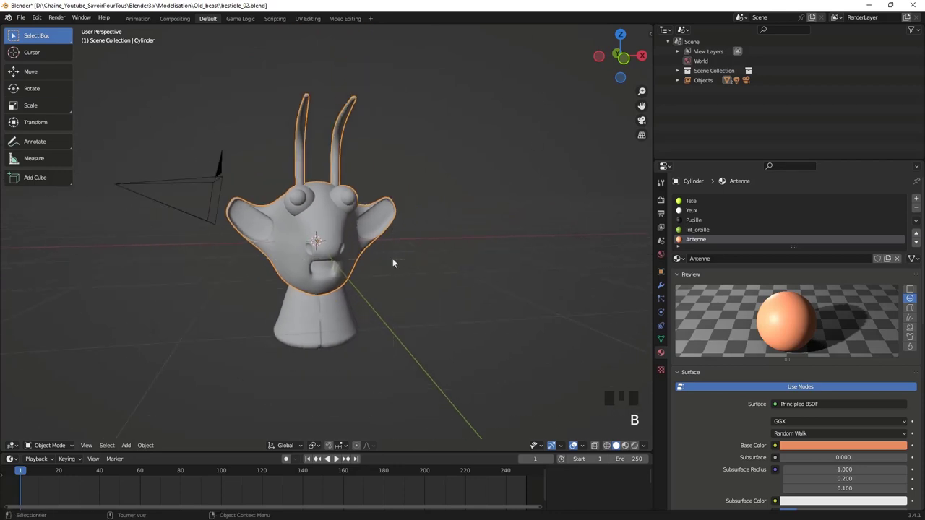
# Step: Show the head in front view and bring up the reference creature alongside
pyautogui.press('KP_1')
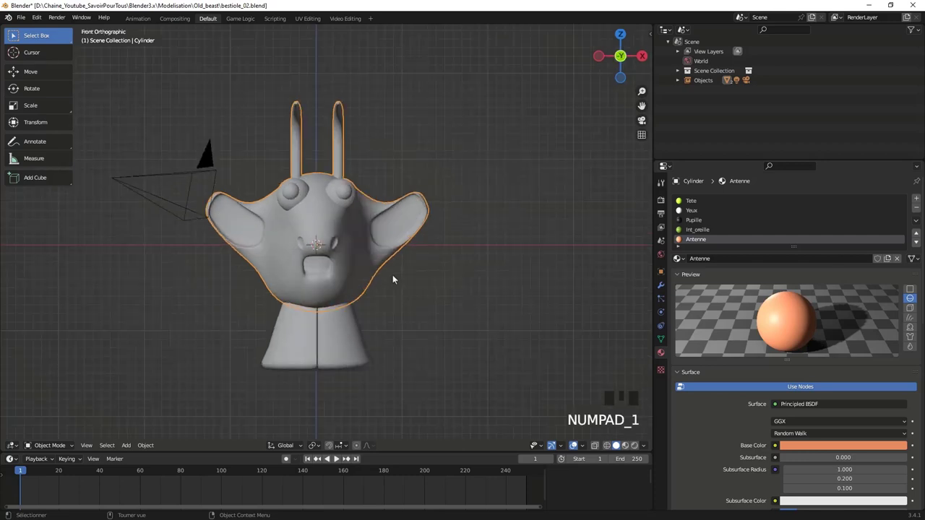
pyautogui.moveTo(416, 274); pyautogui.dragTo(628, 448)
pyautogui.click(629, 449)
pyautogui.moveTo(359, 269); pyautogui.dragTo(414, 261)
# Step: Display the head with its material colours for comparison with the reference
pyautogui.press('KP_1')
pyautogui.scroll(-3)
pyautogui.scroll(3)
pyautogui.moveTo(352, 284); pyautogui.dragTo(370, 264)
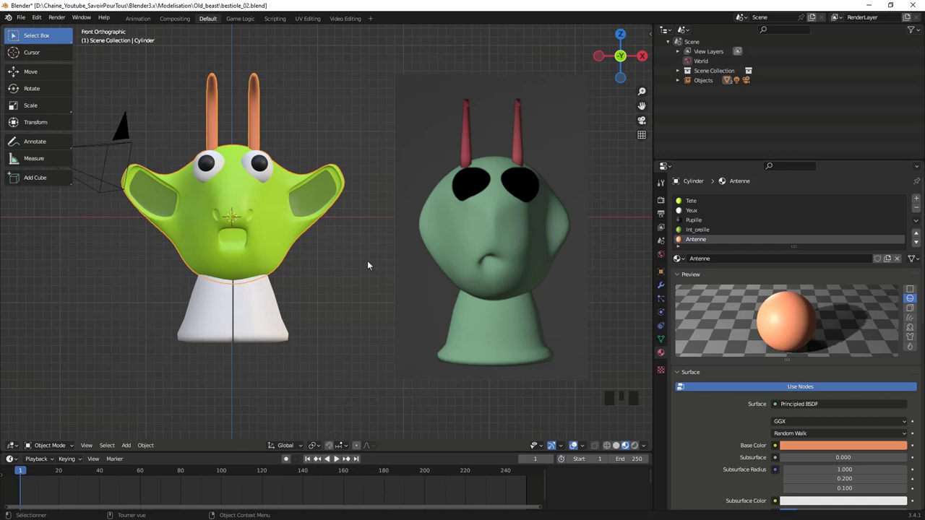
# Step: Close the reference creature view and dismiss the Add Workspace menu
pyautogui.click(247, 188)
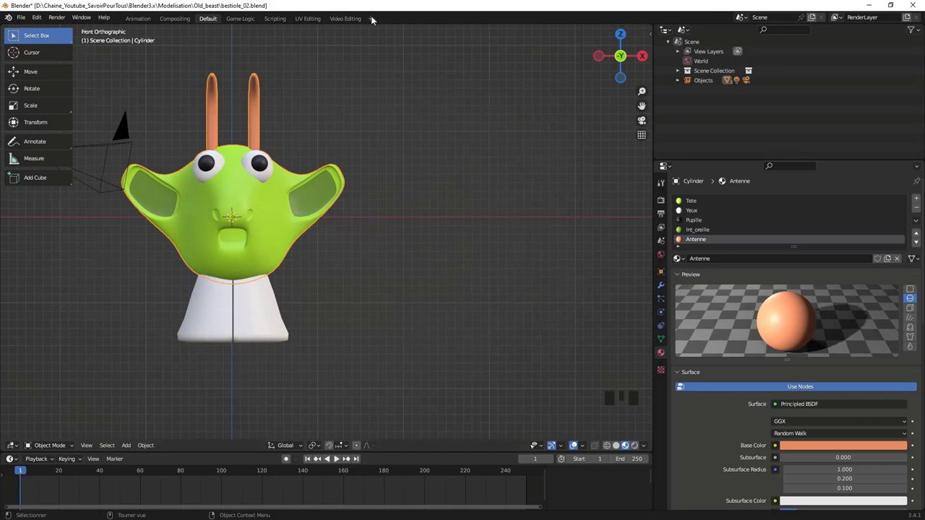
pyautogui.click(373, 19)
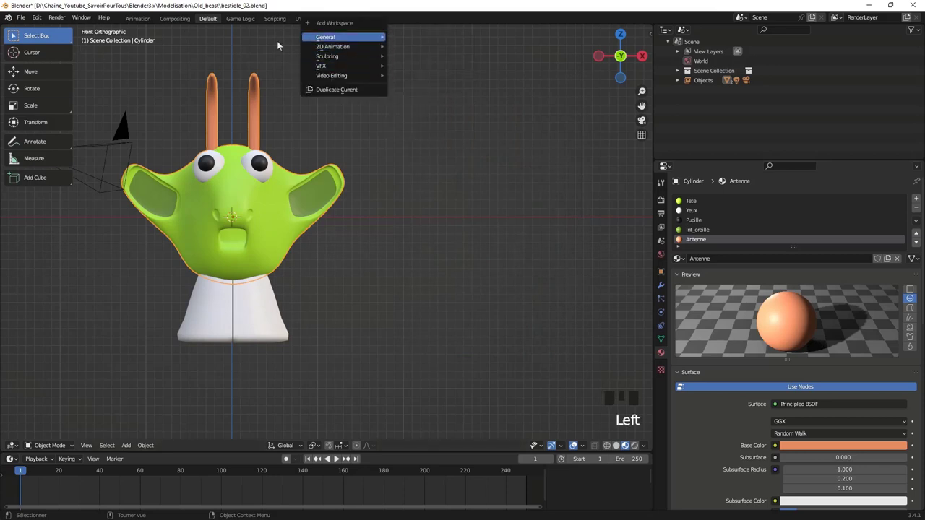